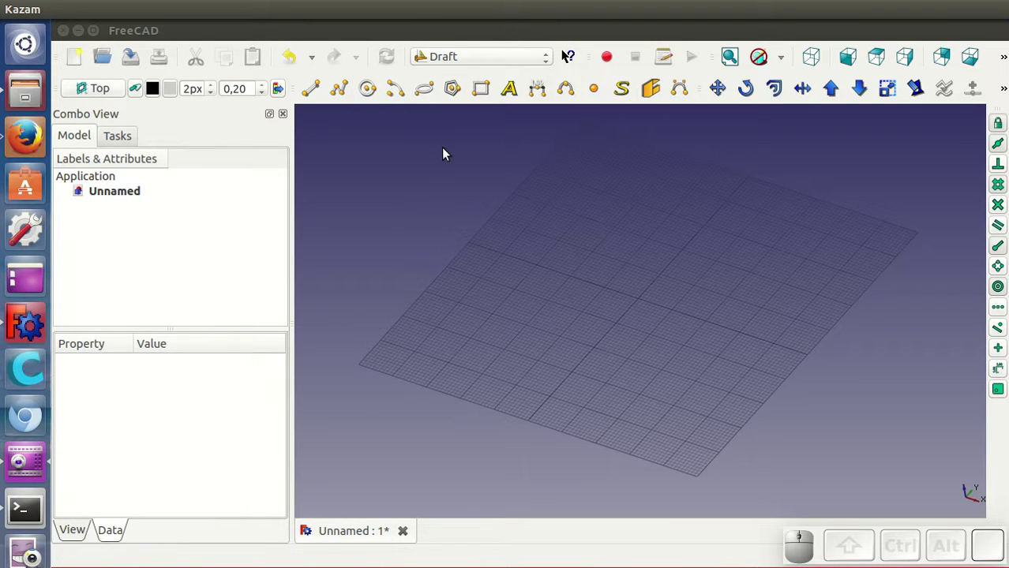
Step: Draw a filled 14 x 14 mm Draft rectangle on the grid toward the front-left
{"action": "left_click", "coordinate": [487, 98]}
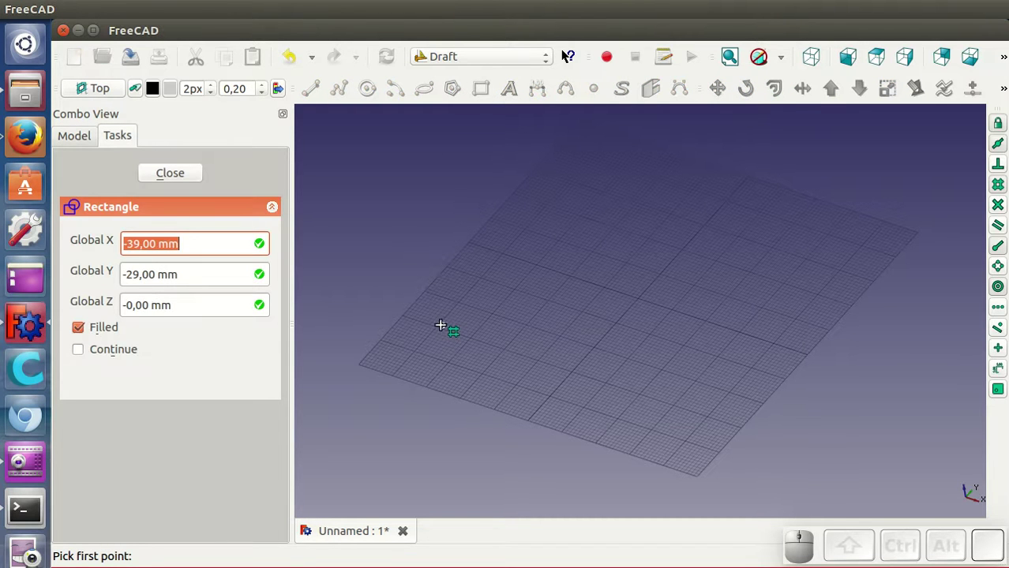
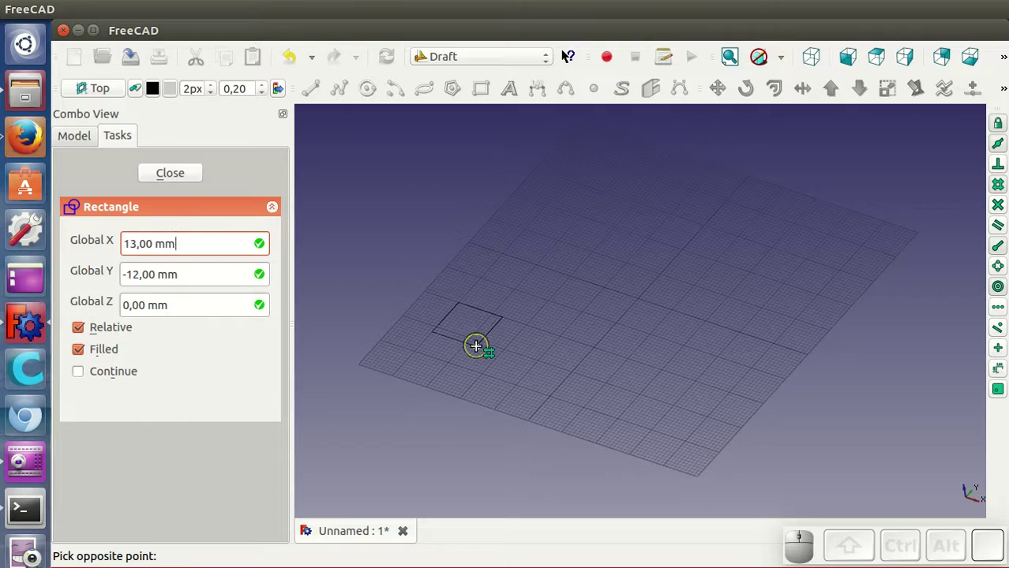
{"action": "left_click", "coordinate": [480, 357]}
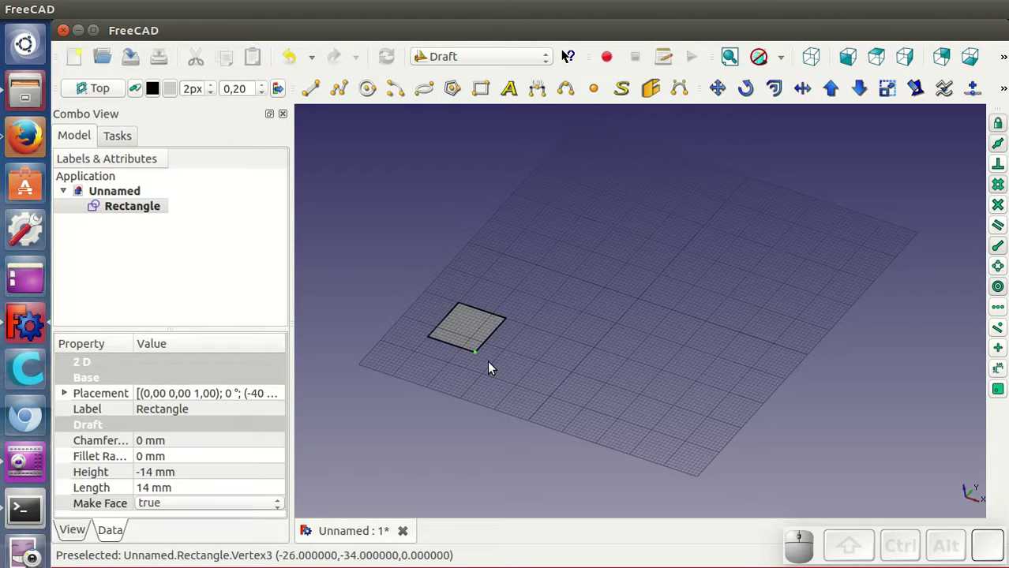
{"action": "left_click", "coordinate": [495, 367]}
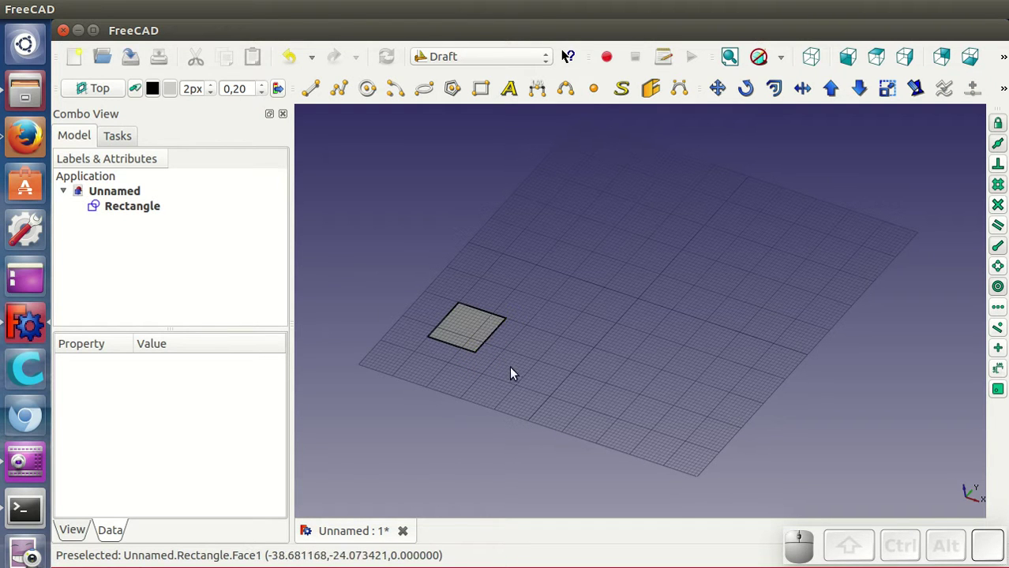
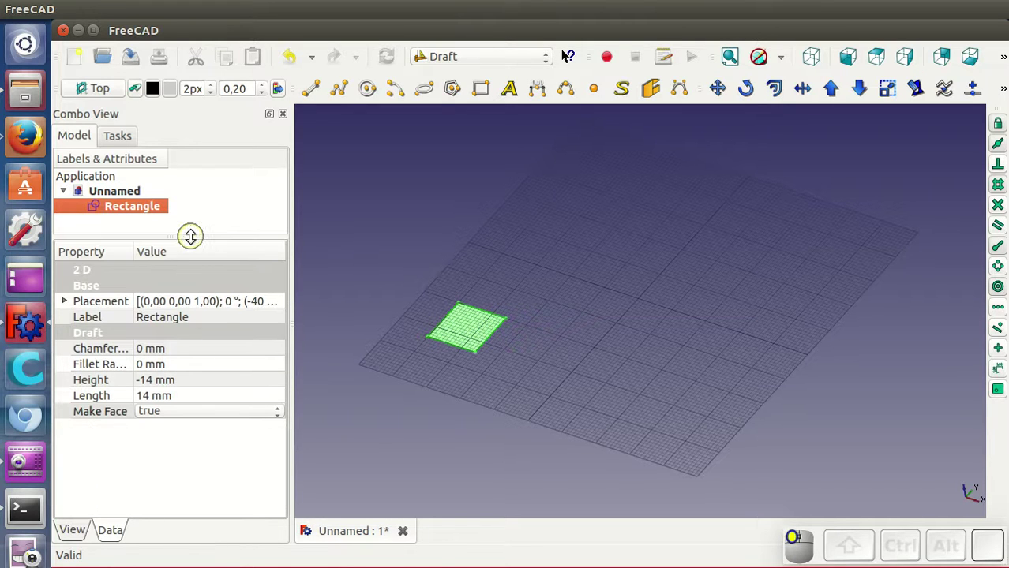
Step: Set the rectangle's Length property to 10 mm and deselect it
{"action": "left_click", "coordinate": [192, 397]}
{"action": "scroll", "scroll_direction": "down", "scroll_amount": 3}
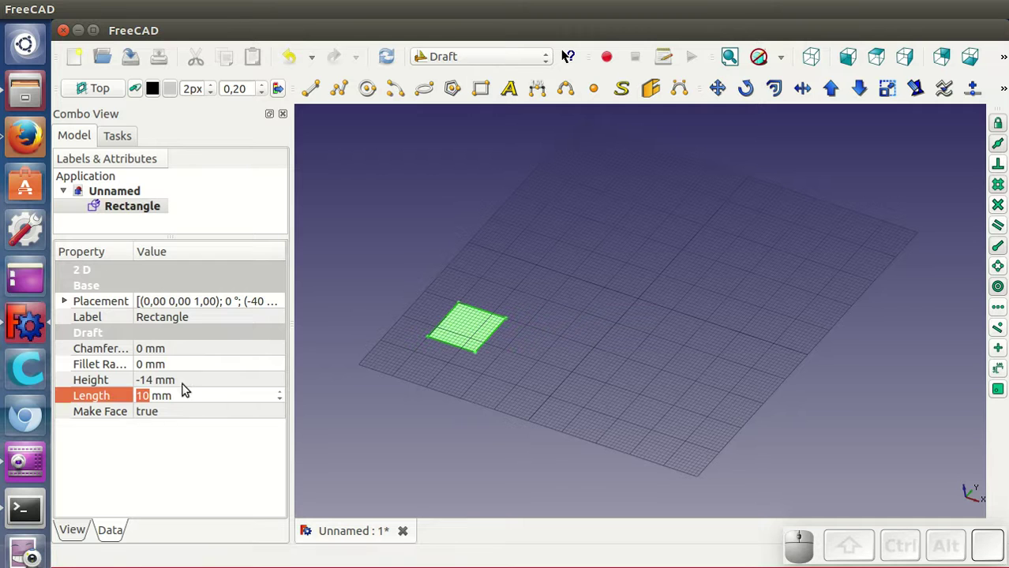
{"action": "left_click", "coordinate": [184, 376]}
{"action": "scroll", "scroll_direction": "down", "scroll_amount": 3}
{"action": "left_click", "coordinate": [401, 368]}
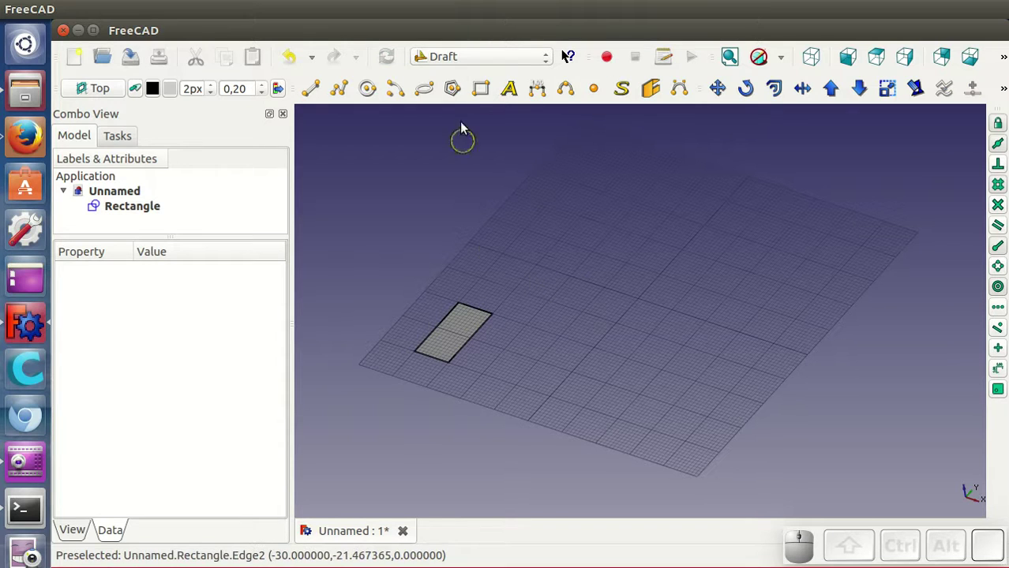
Step: Draw a second filled 19 x 19 mm square rectangle behind the first and switch to the Part workbench
{"action": "left_click", "coordinate": [490, 95]}
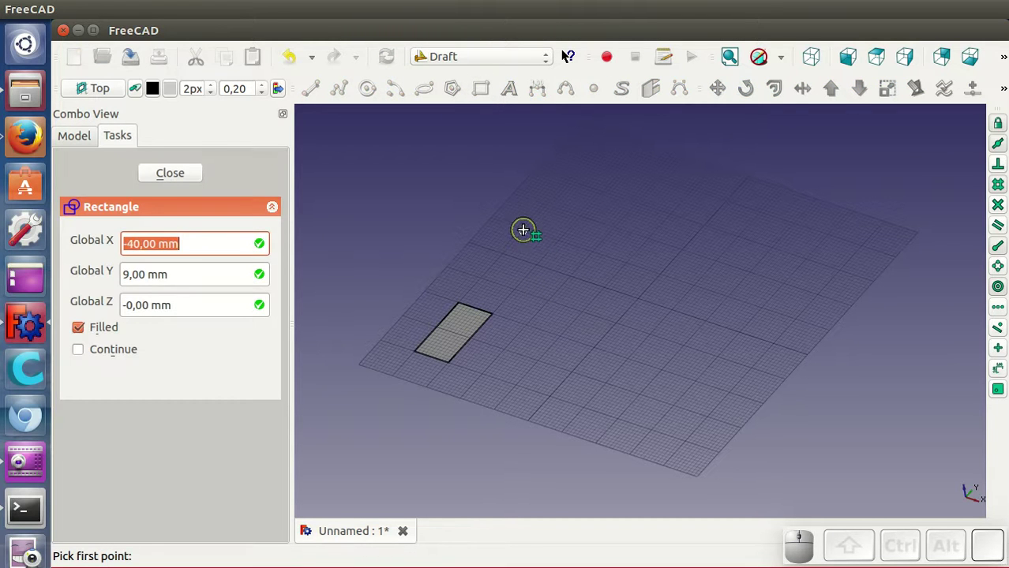
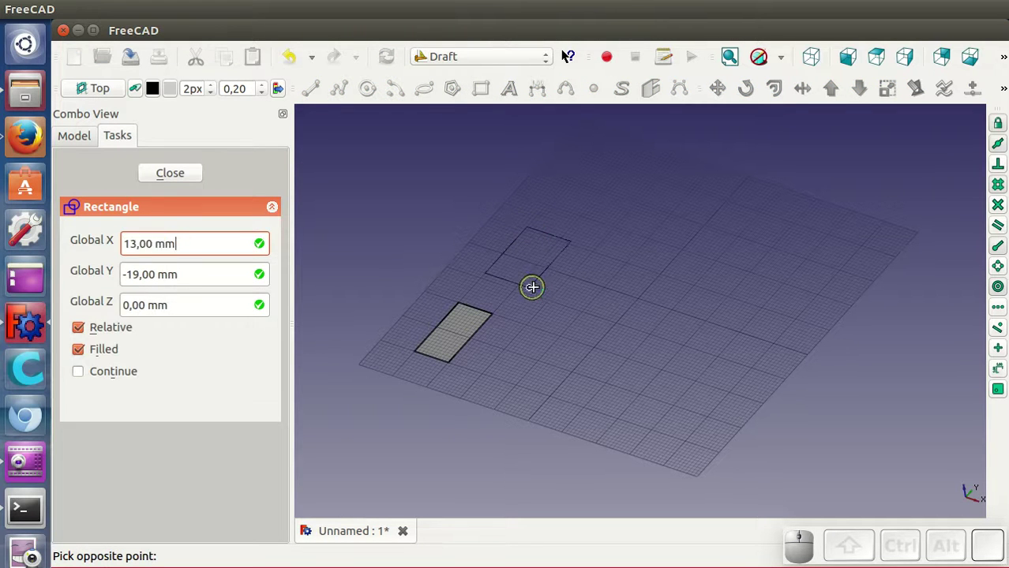
{"action": "left_click", "coordinate": [557, 297]}
{"action": "left_click", "coordinate": [477, 60]}
{"action": "left_click", "coordinate": [467, 208]}
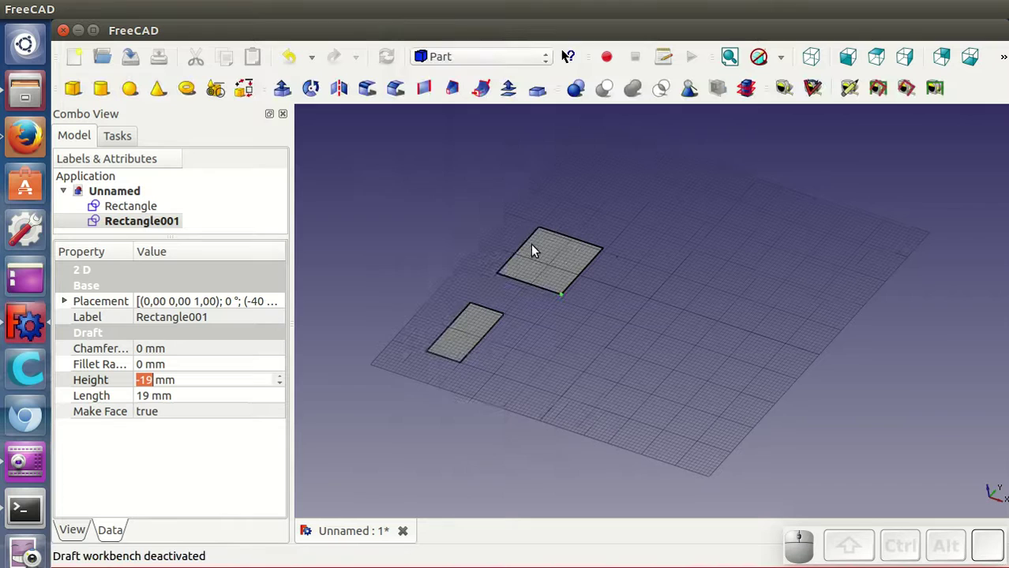
Step: Extrude Rectangle001 into a 10 mm tall solid box and return to the Draft workbench
{"action": "left_click", "coordinate": [562, 266]}
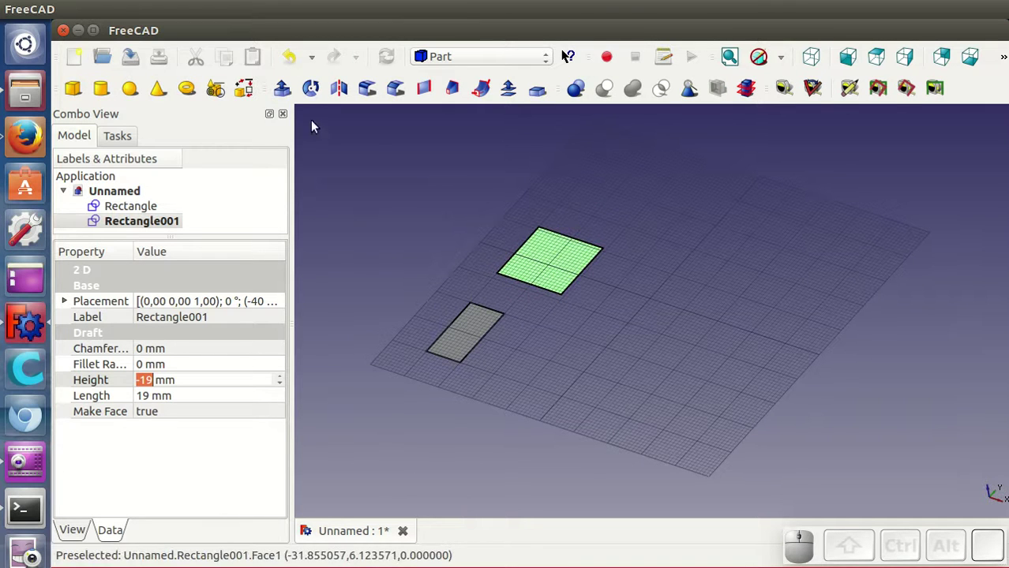
{"action": "left_click", "coordinate": [292, 95]}
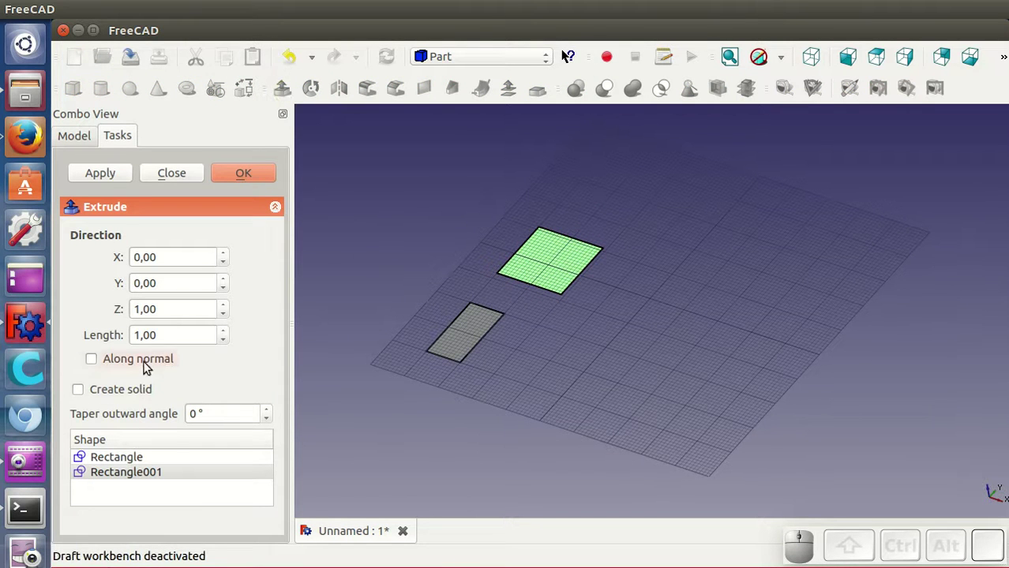
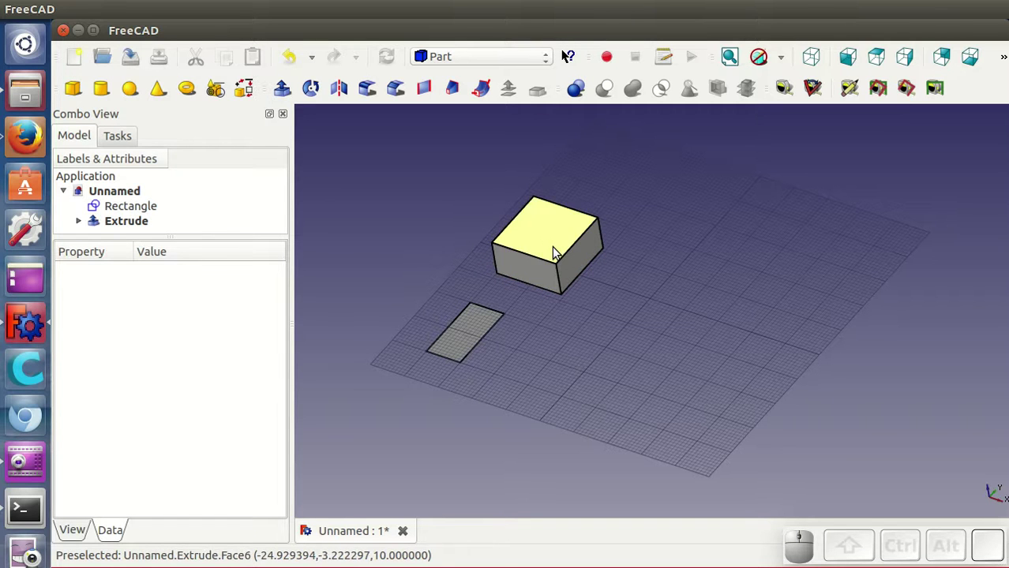
{"action": "left_click", "coordinate": [450, 60]}
{"action": "left_click", "coordinate": [453, 85]}
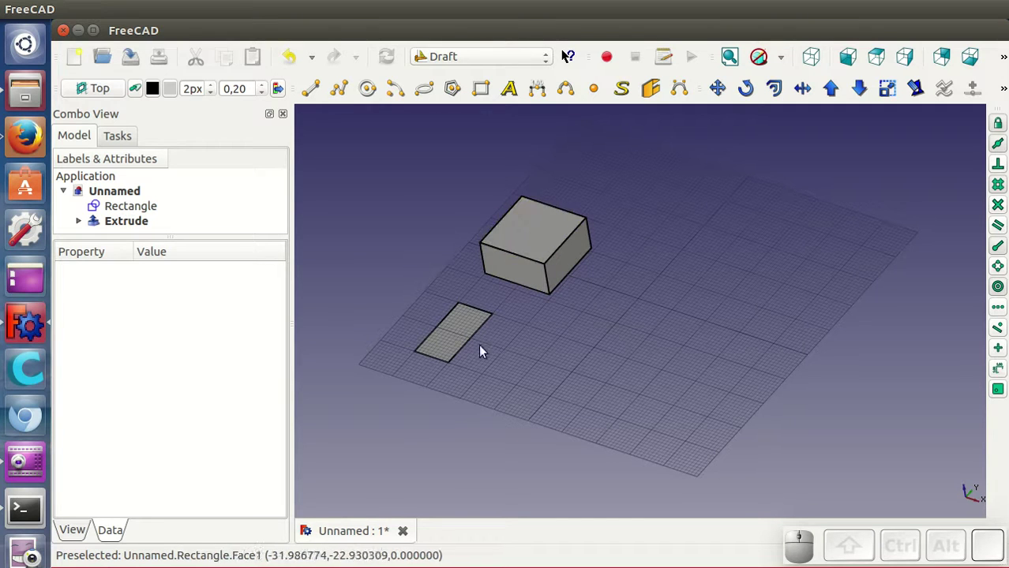
Step: Draw a sloped rectangle from the box's top front edge down to the grid as a ramp
{"action": "left_click", "coordinate": [485, 85]}
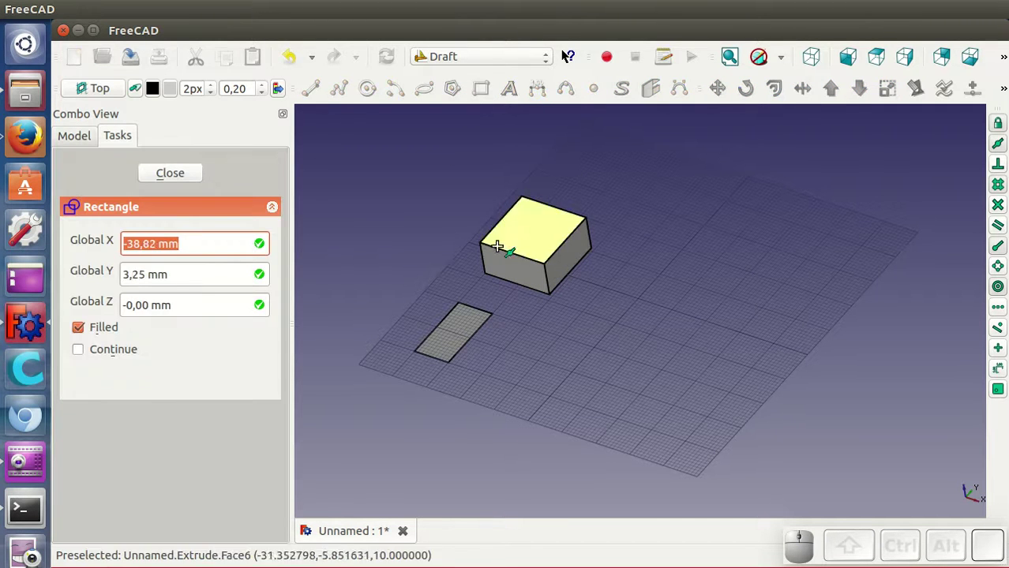
{"action": "left_click", "coordinate": [492, 247]}
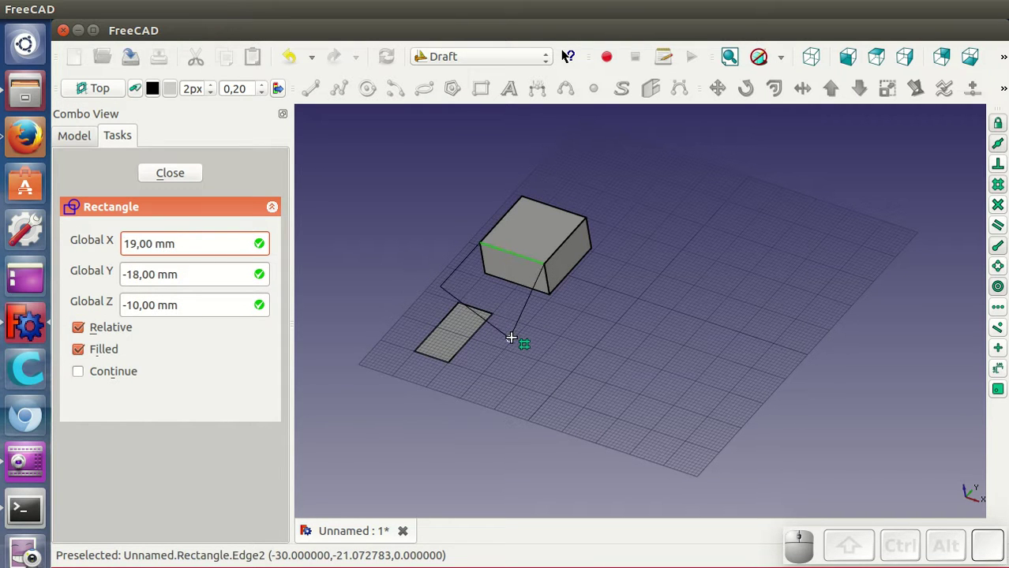
{"action": "left_click", "coordinate": [516, 344]}
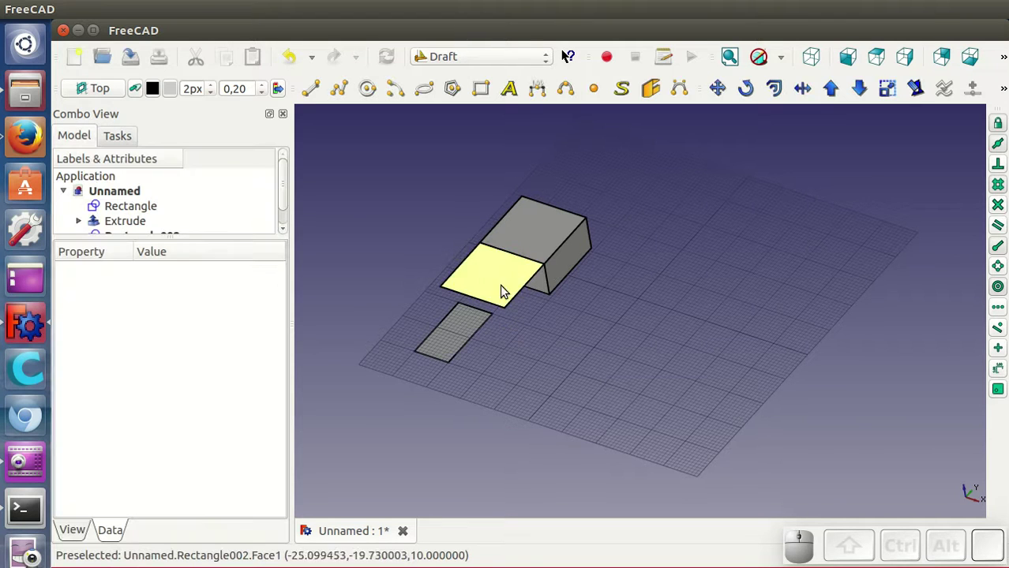
{"action": "left_click_drag", "start_coordinate": [608, 372], "coordinate": [777, 133]}
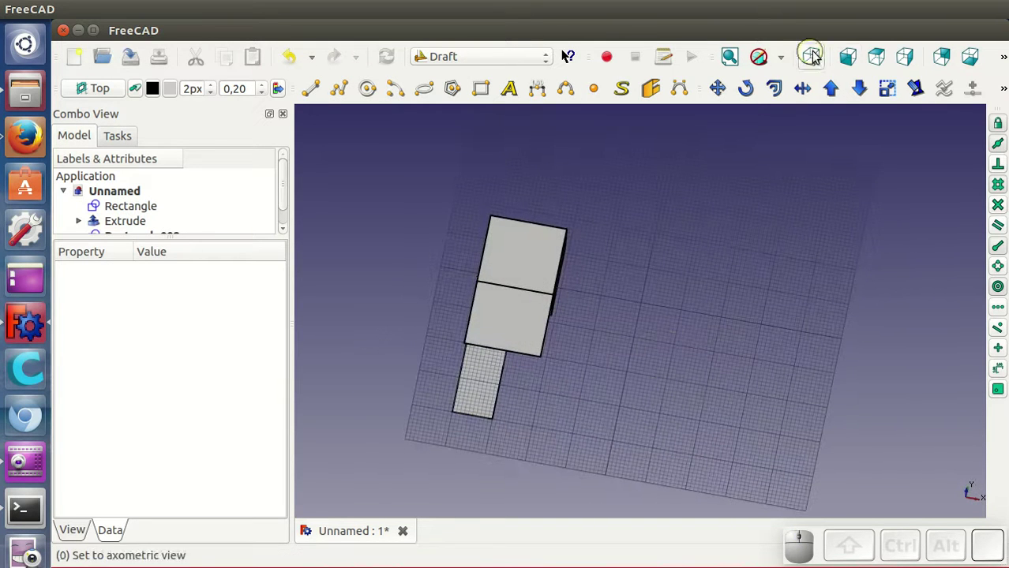
Step: From top view, draw a large 32 x 59 mm rectangle around the box, ramp and small rectangle
{"action": "left_click", "coordinate": [878, 61]}
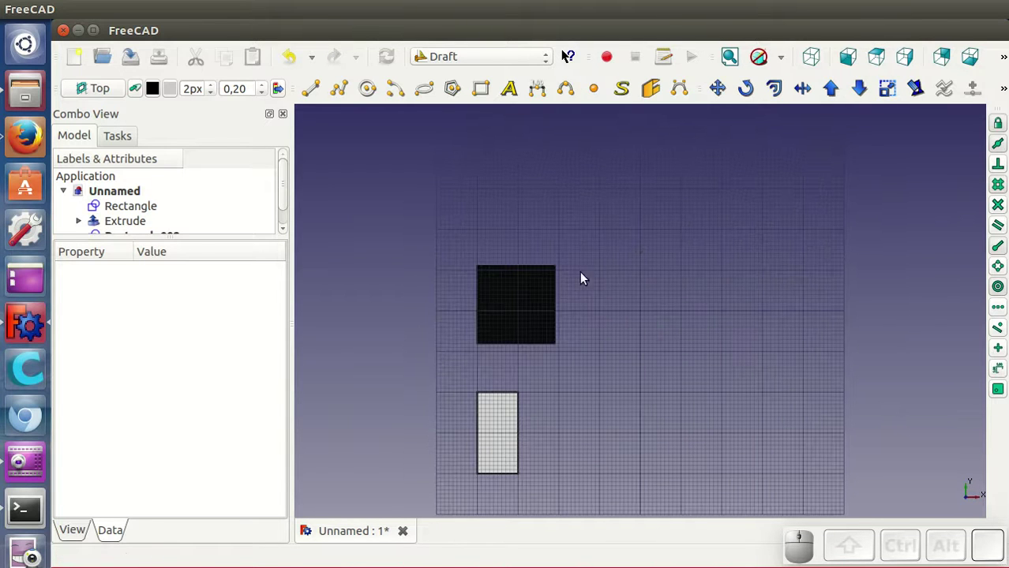
{"action": "left_click", "coordinate": [485, 88]}
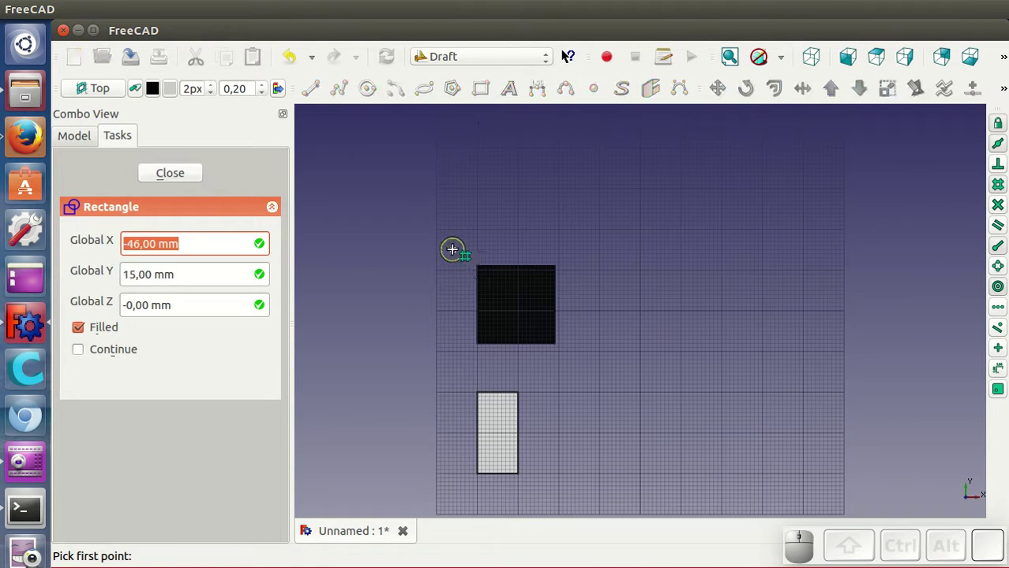
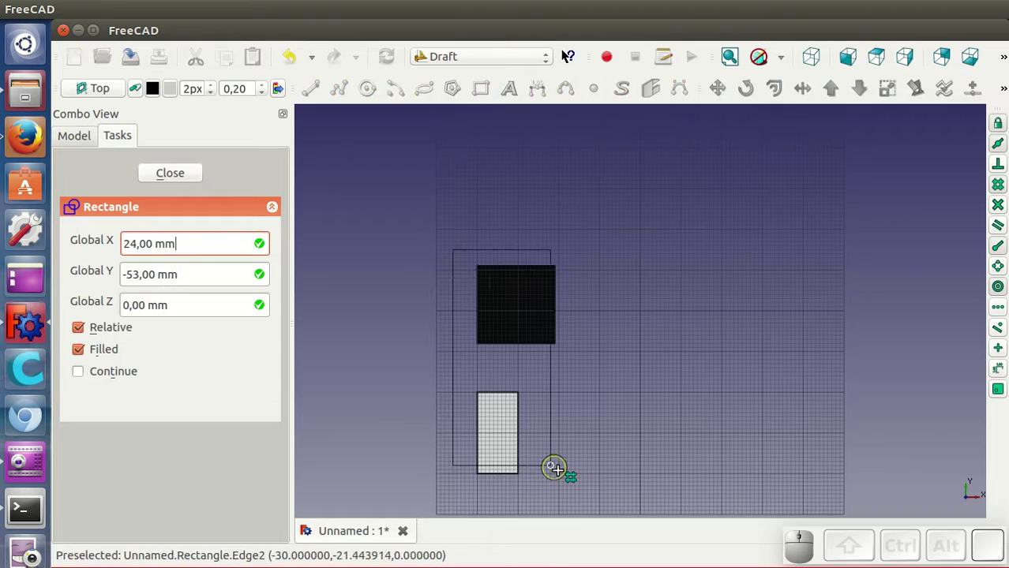
{"action": "left_click", "coordinate": [587, 493]}
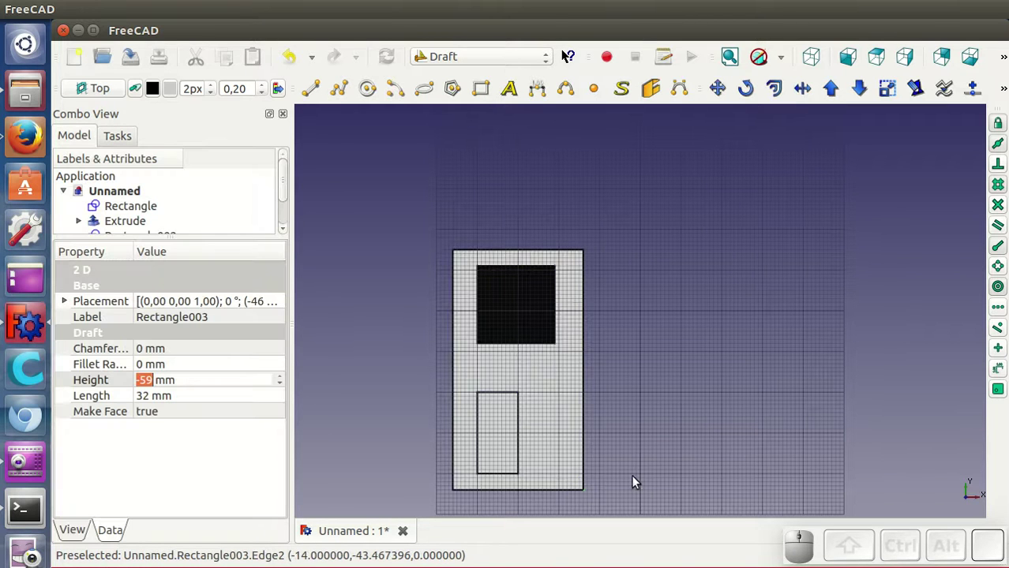
{"action": "left_click_drag", "start_coordinate": [651, 461], "coordinate": [517, 350]}
{"action": "left_click", "coordinate": [508, 333]}
{"action": "left_click", "coordinate": [176, 412]}
{"action": "left_click", "coordinate": [176, 412]}
{"action": "left_click", "coordinate": [170, 398]}
{"action": "left_click", "coordinate": [469, 412]}
Step: Turn off Make Face on the large rectangle so it shows as an outline only
{"action": "left_click_drag", "start_coordinate": [566, 371], "coordinate": [527, 351]}
{"action": "scroll", "scroll_direction": "down", "scroll_amount": 3}
{"action": "scroll", "scroll_direction": "up", "scroll_amount": 3}
{"action": "left_click_drag", "start_coordinate": [708, 390], "coordinate": [616, 374]}
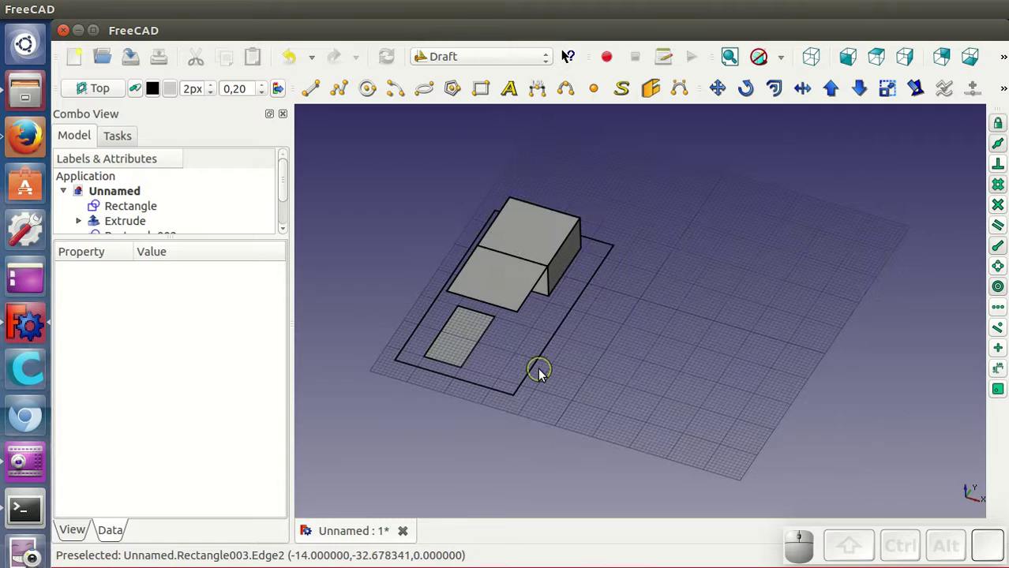
{"action": "left_click", "coordinate": [540, 372]}
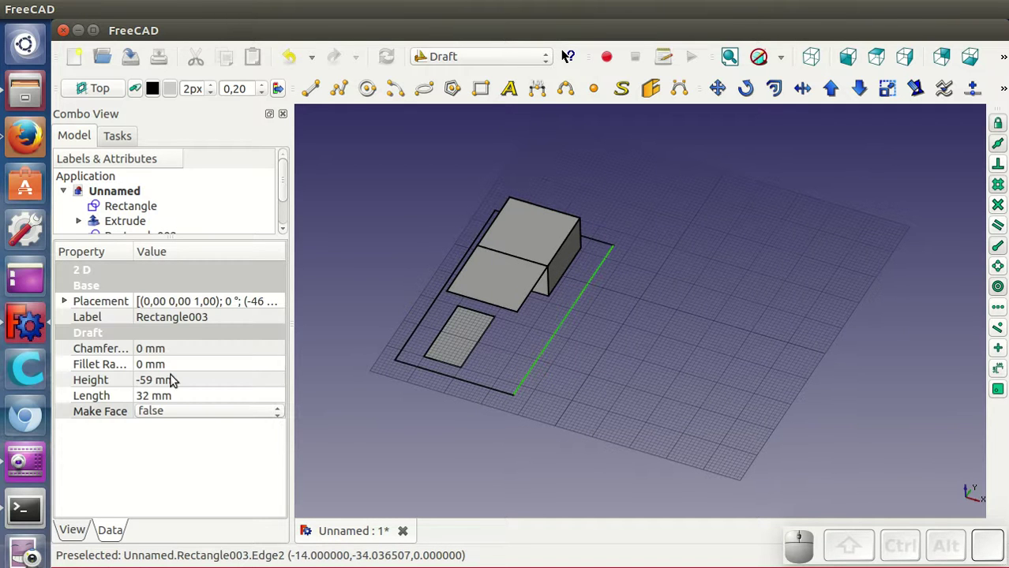
{"action": "left_click", "coordinate": [354, 454]}
{"action": "left_click_drag", "start_coordinate": [582, 419], "coordinate": [540, 283]}
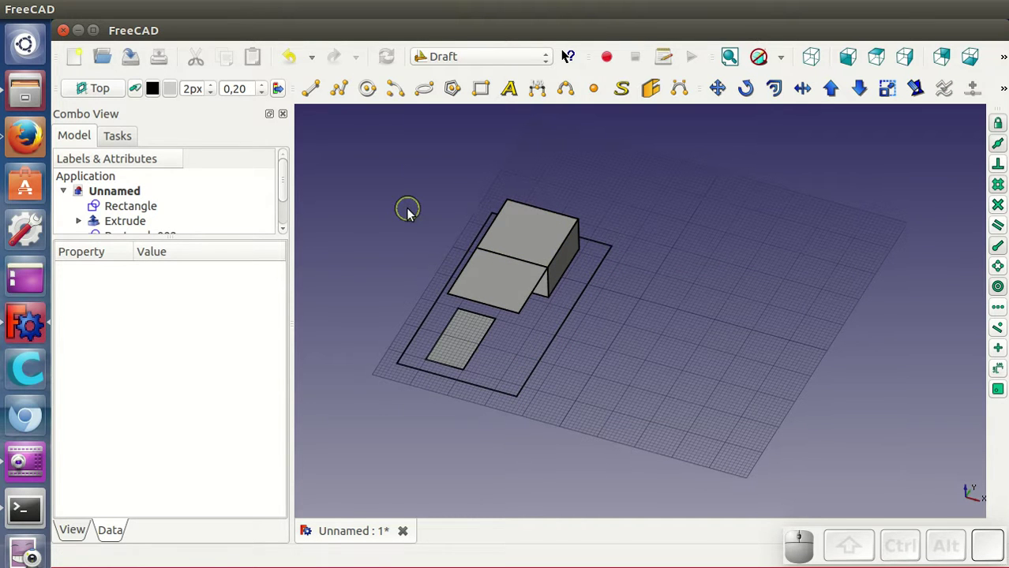
Step: Draw a filled circle of about 8.2 mm radius on the grid right of the boxes
{"action": "left_click", "coordinate": [372, 90]}
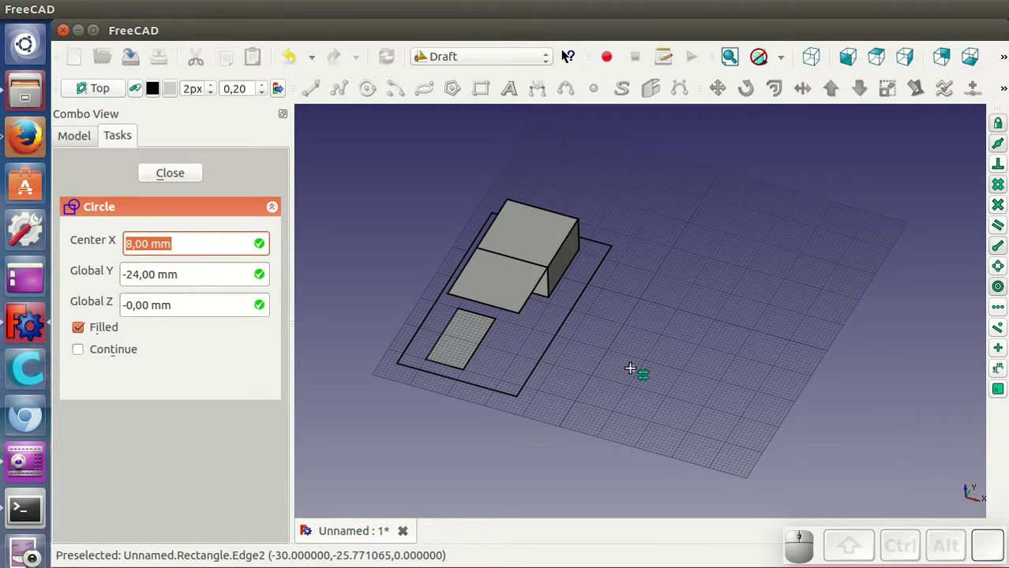
{"action": "left_click", "coordinate": [637, 379]}
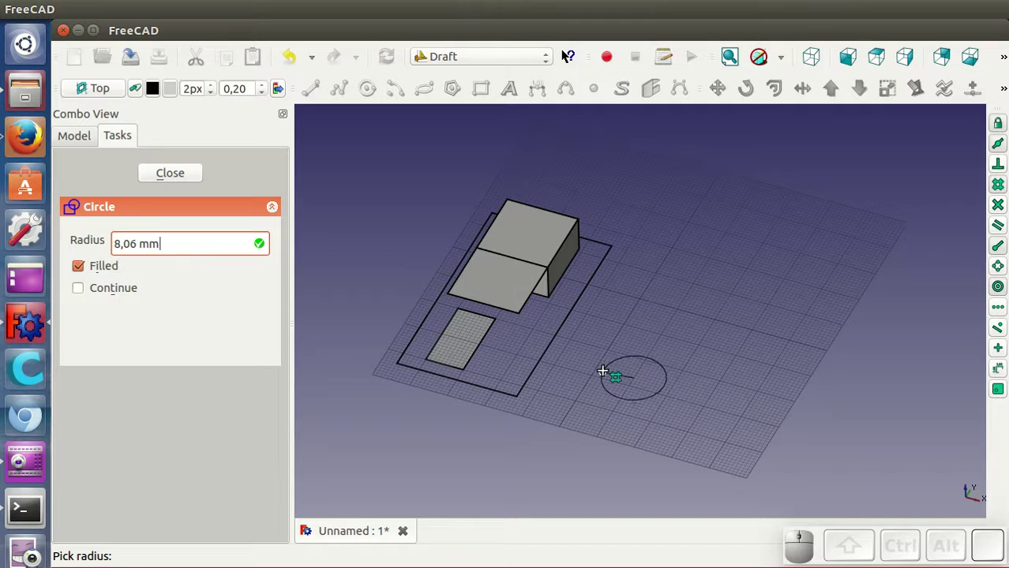
{"action": "left_click", "coordinate": [610, 367]}
{"action": "left_click", "coordinate": [604, 405]}
{"action": "left_click_drag", "start_coordinate": [661, 431], "coordinate": [675, 399]}
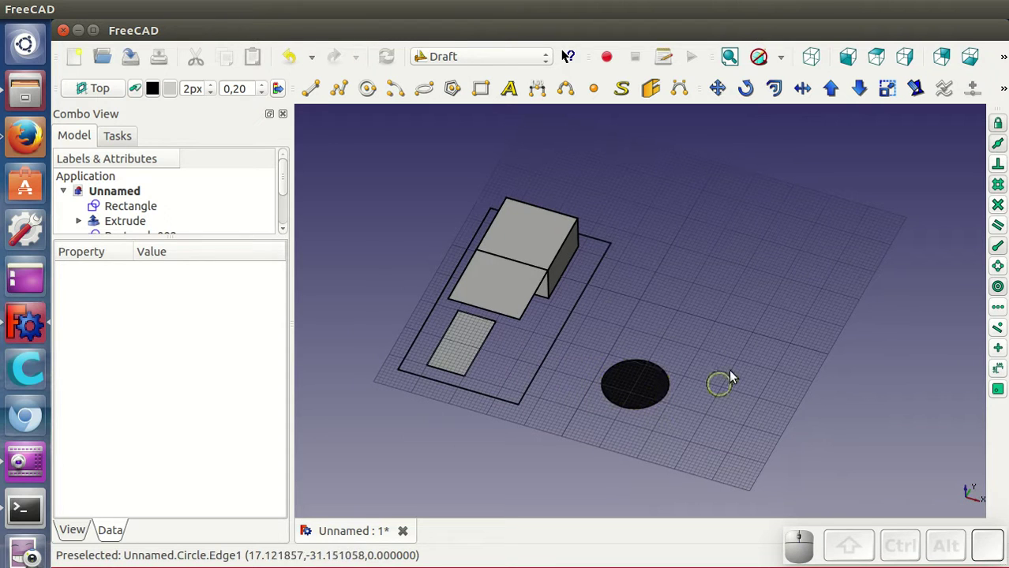
Step: Draw a second filled circle of about 9.4 mm radius further back and select it
{"action": "left_click", "coordinate": [370, 92]}
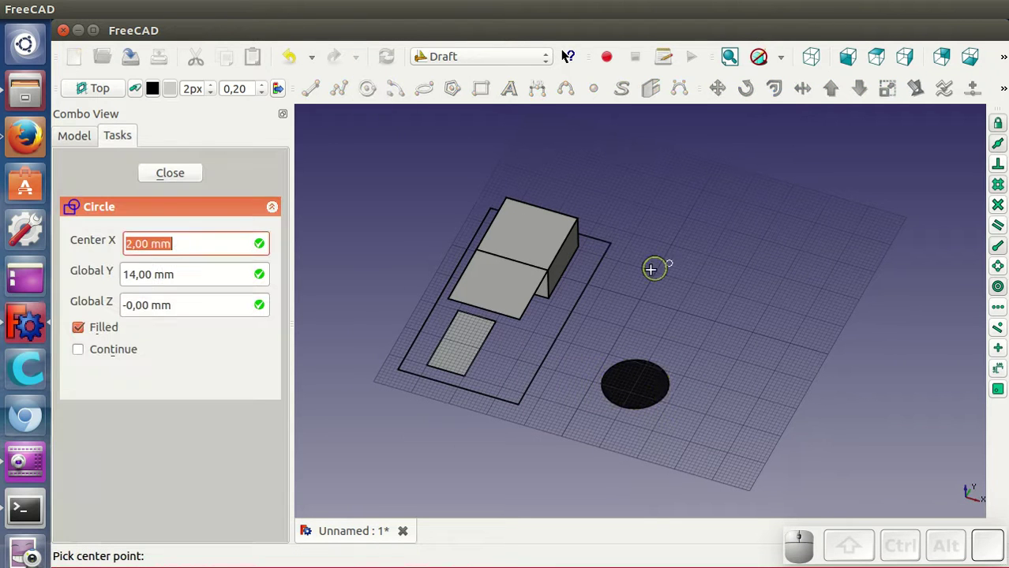
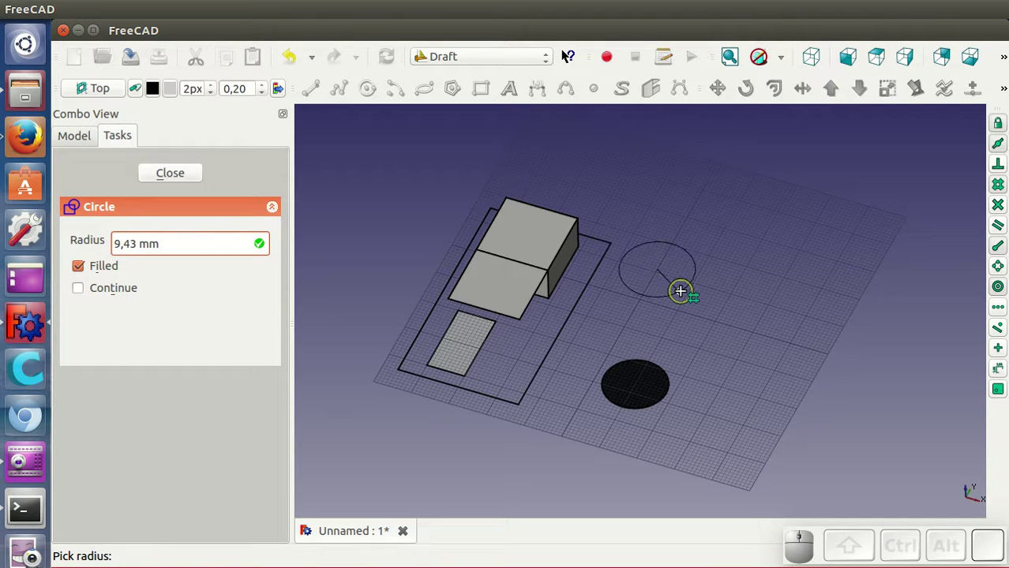
{"action": "left_click", "coordinate": [686, 296]}
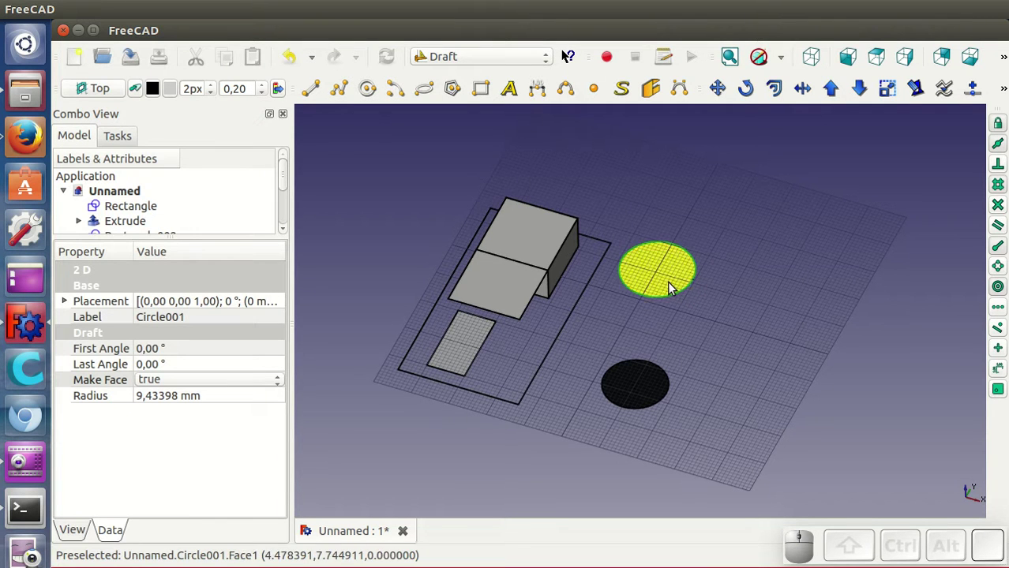
{"action": "left_click", "coordinate": [675, 288]}
Step: In the Part workbench, extrude the rear circle 10 mm into a solid cylinder
{"action": "left_click", "coordinate": [448, 54]}
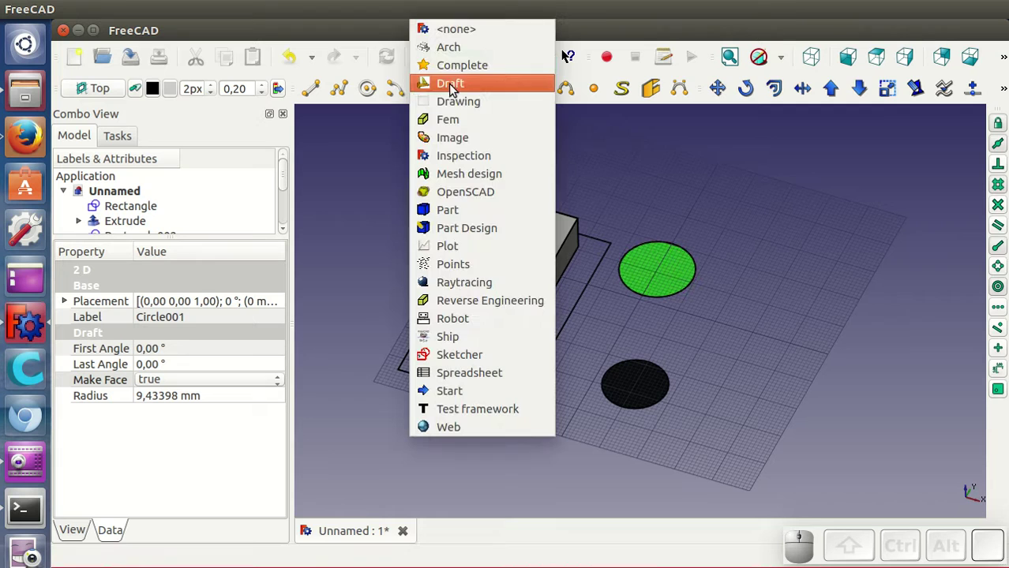
{"action": "left_click", "coordinate": [475, 209]}
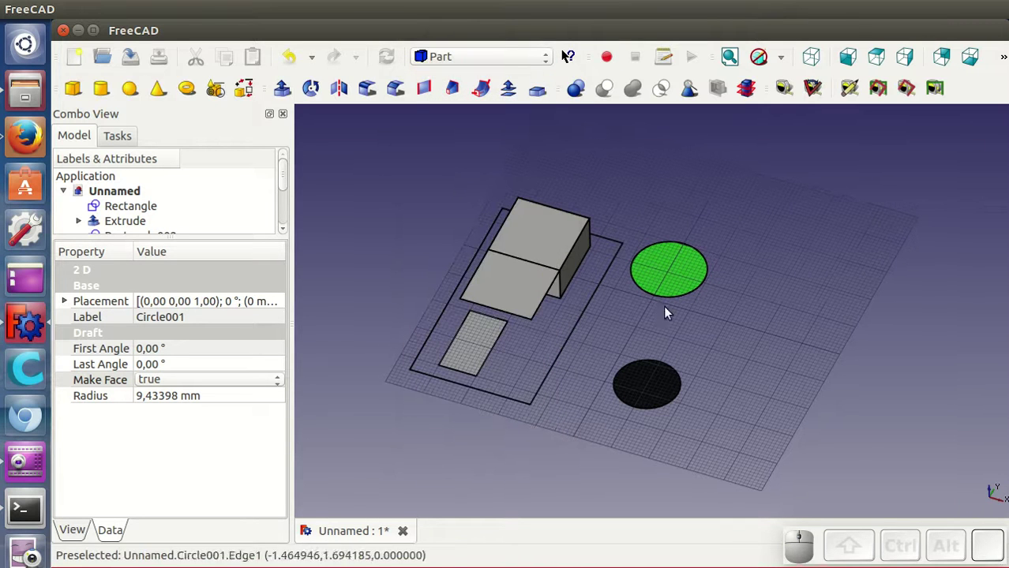
{"action": "left_click", "coordinate": [563, 55]}
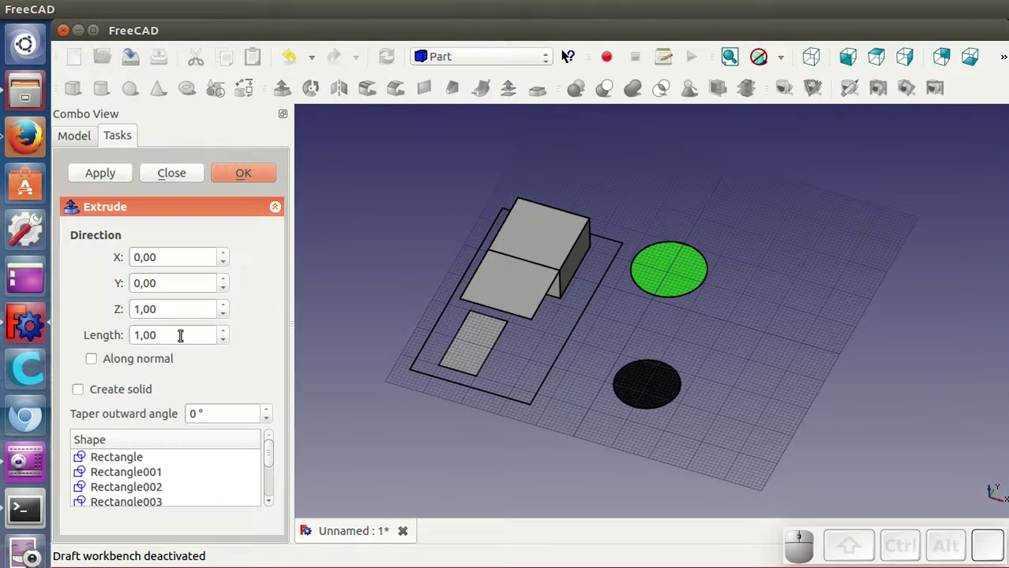
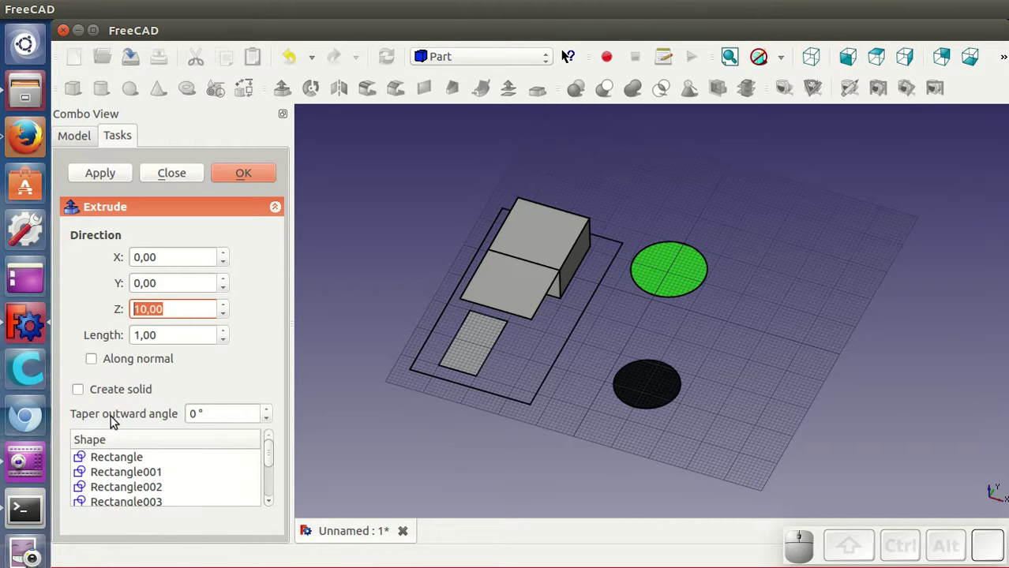
{"action": "left_click", "coordinate": [106, 395]}
{"action": "left_click", "coordinate": [246, 170]}
Step: Inspect the cylinder and switch back to the Draft workbench
{"action": "left_click_drag", "start_coordinate": [649, 432], "coordinate": [705, 360]}
{"action": "left_click_drag", "start_coordinate": [734, 323], "coordinate": [756, 379]}
{"action": "scroll", "scroll_direction": "up", "scroll_amount": 3}
{"action": "left_click", "coordinate": [455, 58]}
{"action": "left_click", "coordinate": [461, 87]}
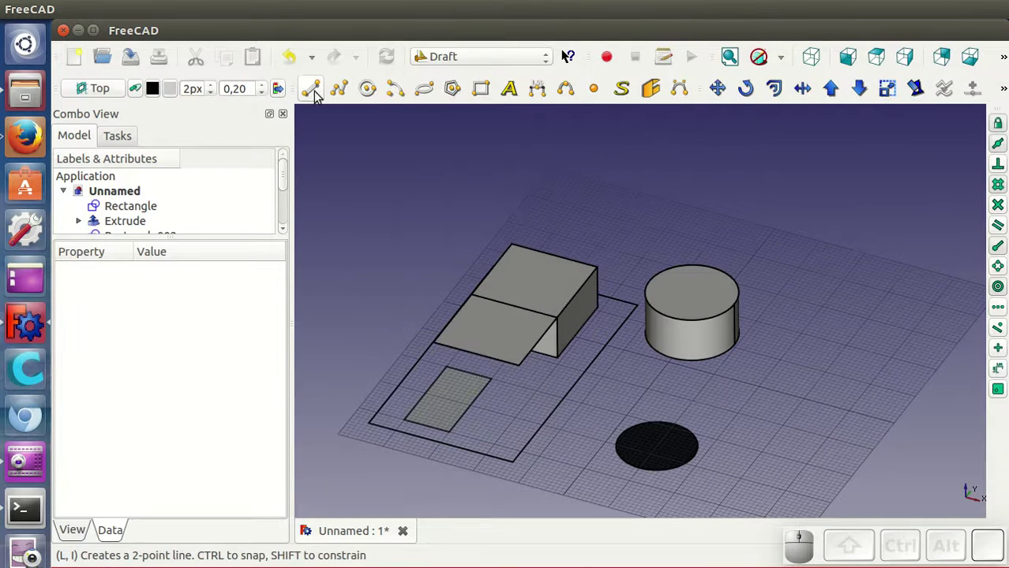
Step: Draw a vertical Draft line rising from the centre of the cylinder's top face
{"action": "left_click", "coordinate": [309, 97]}
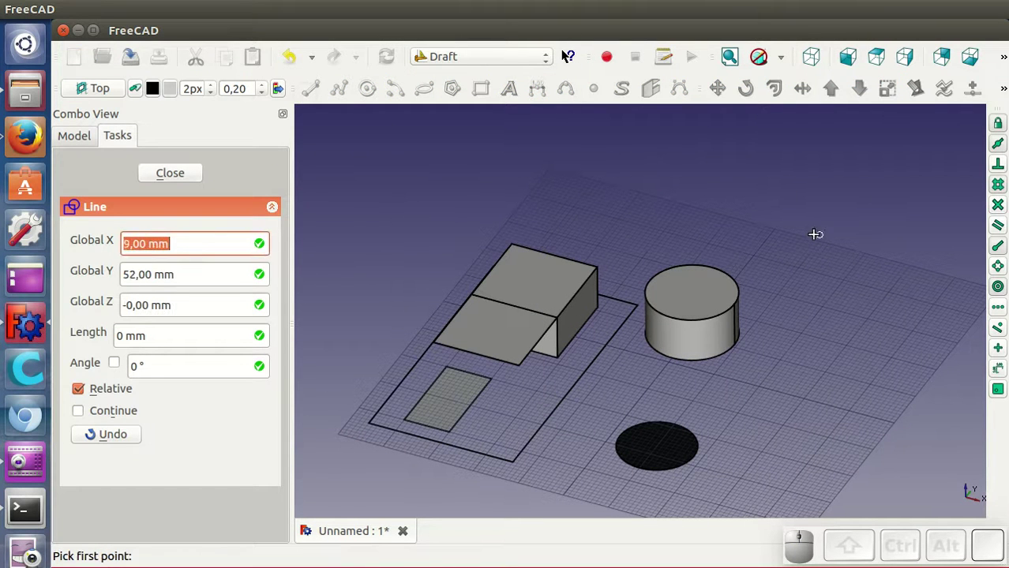
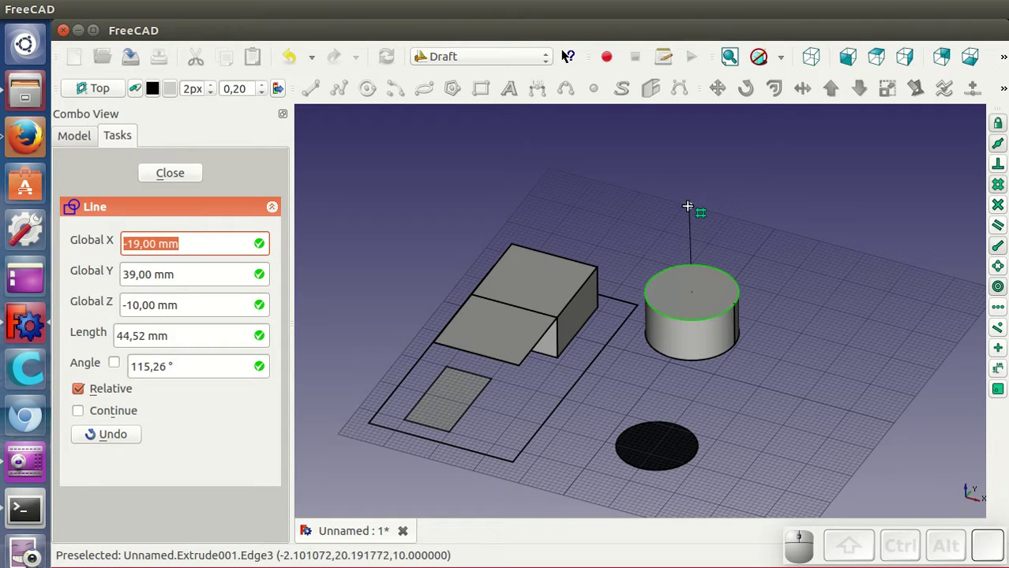
{"action": "key", "text": "z"}
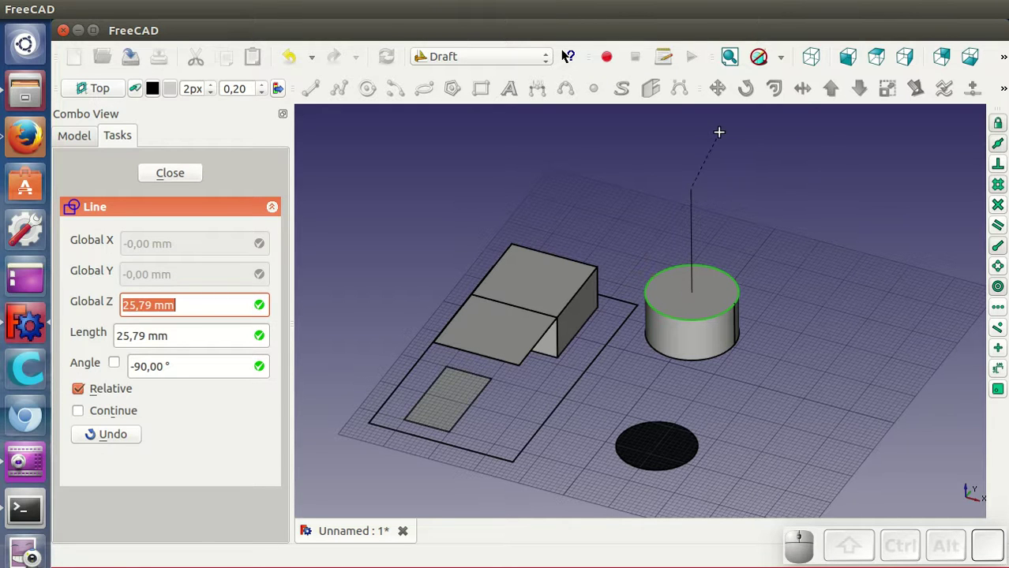
{"action": "left_click", "coordinate": [723, 133]}
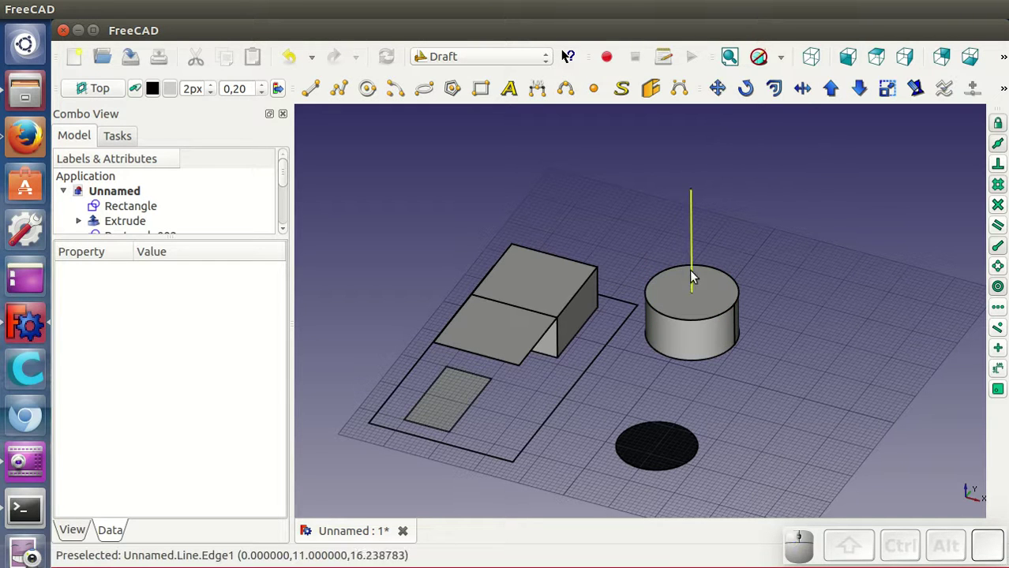
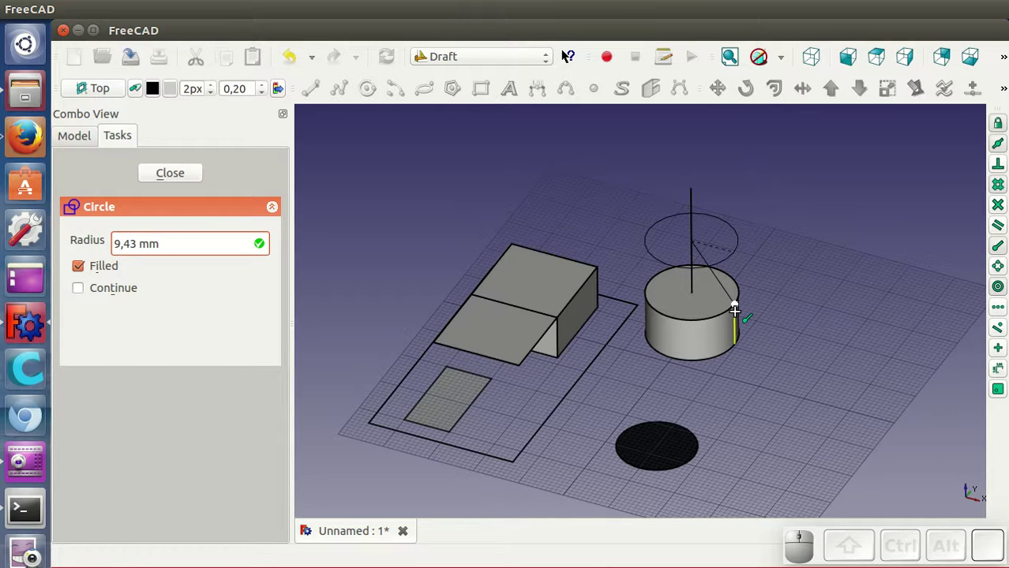
Step: Draw an unfilled 9.43 mm radius circle above the cylinder, centred on the vertical line
{"action": "left_click", "coordinate": [740, 313]}
{"action": "left_click", "coordinate": [724, 240]}
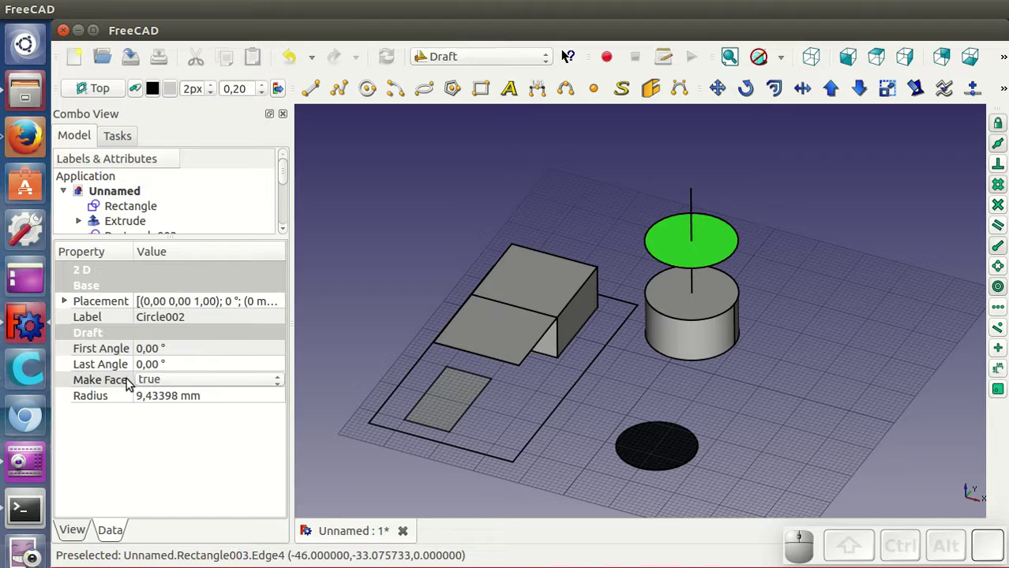
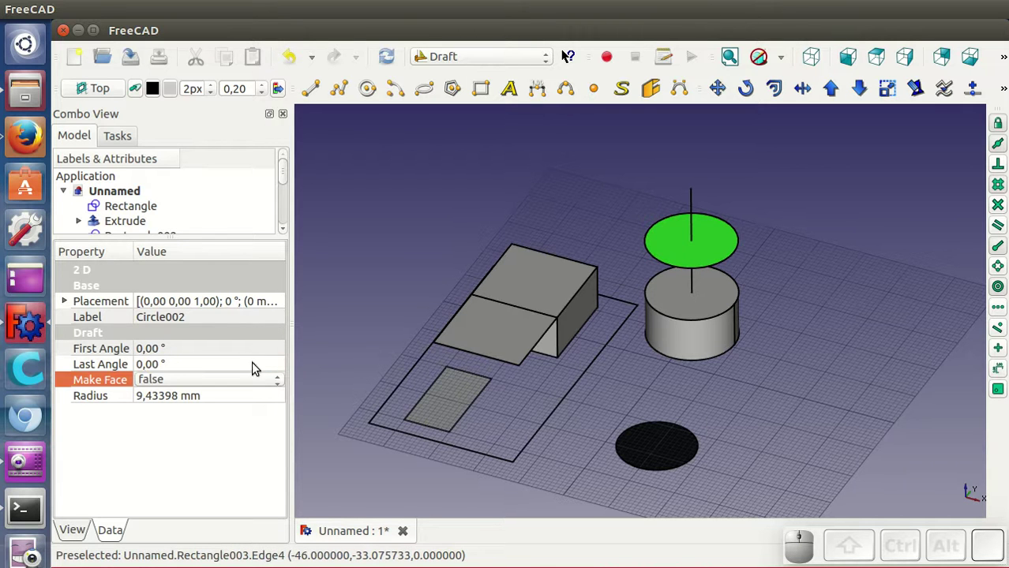
{"action": "left_click", "coordinate": [724, 361]}
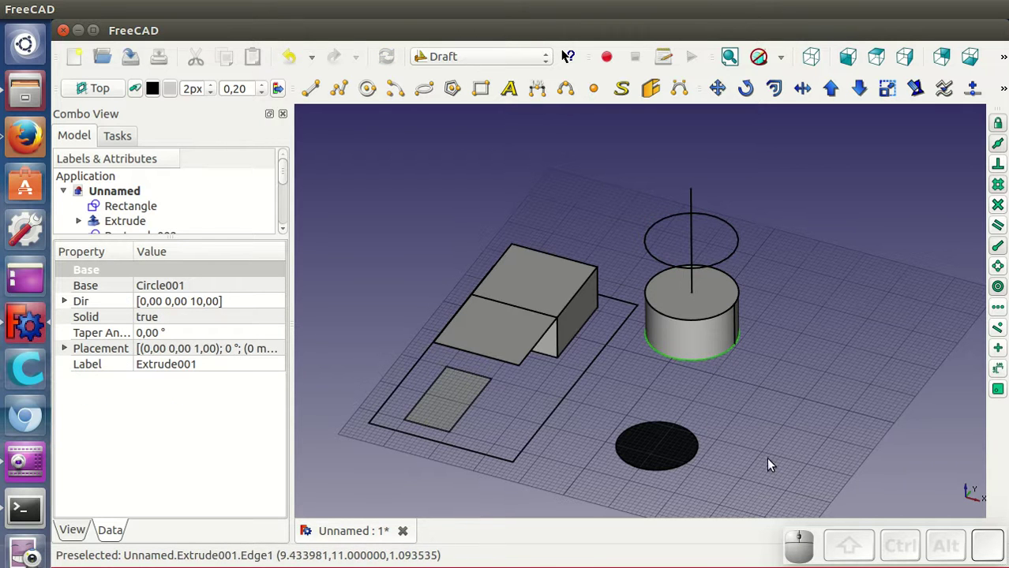
Step: Draw an open 16 mm radius Draft arc spanning about 147 degrees right of the cylinder
{"action": "left_click_drag", "start_coordinate": [771, 458], "coordinate": [775, 452]}
{"action": "scroll", "scroll_direction": "down", "scroll_amount": 3}
{"action": "scroll", "scroll_direction": "up", "scroll_amount": 3}
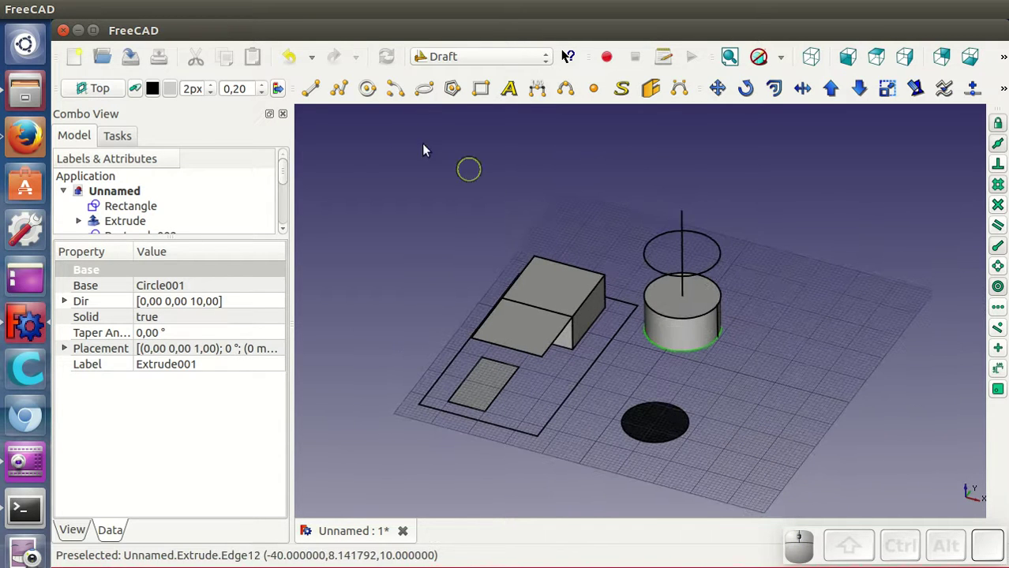
{"action": "left_click", "coordinate": [396, 94]}
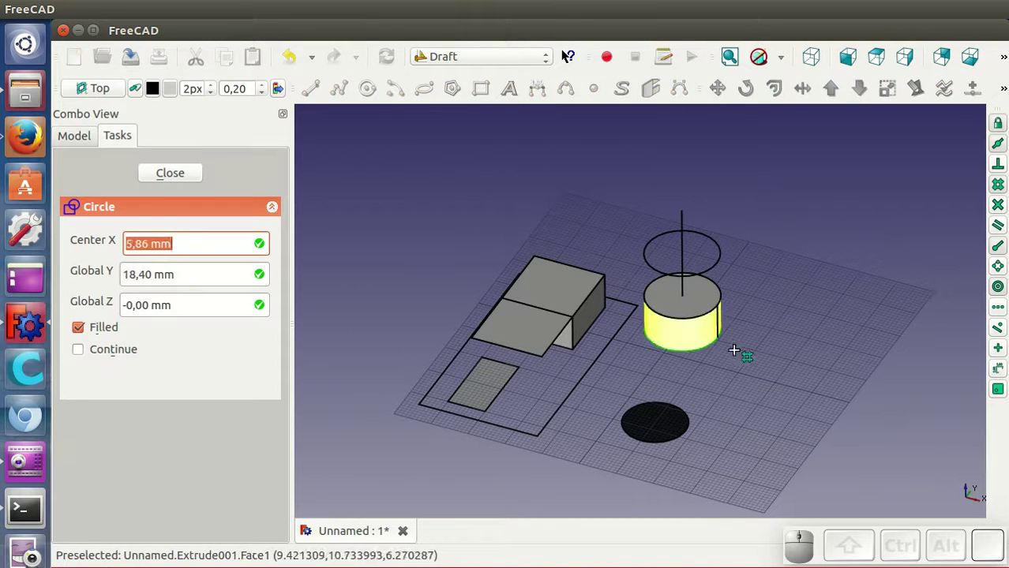
{"action": "scroll", "scroll_direction": "up", "scroll_amount": 3}
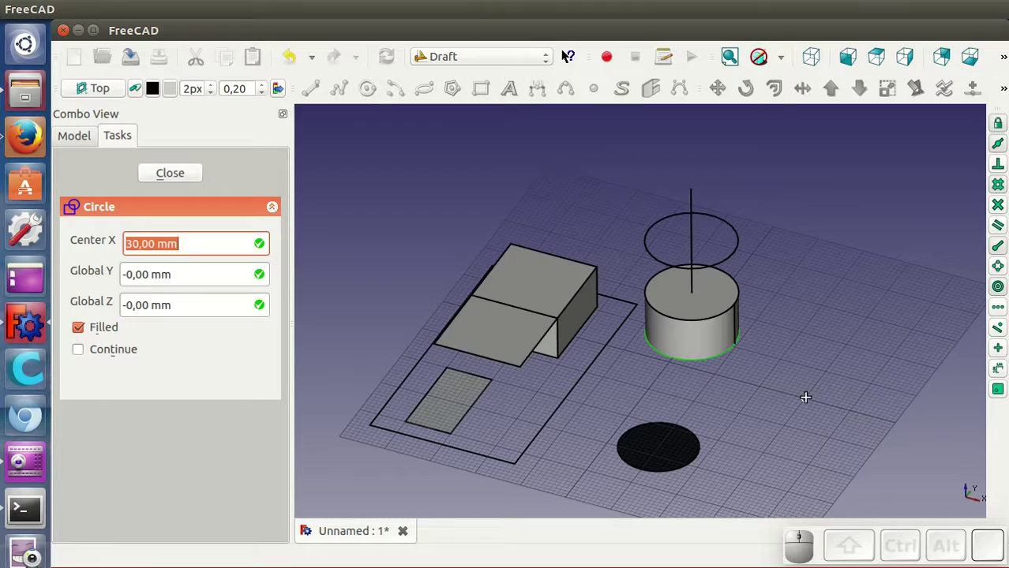
{"action": "left_click", "coordinate": [811, 401]}
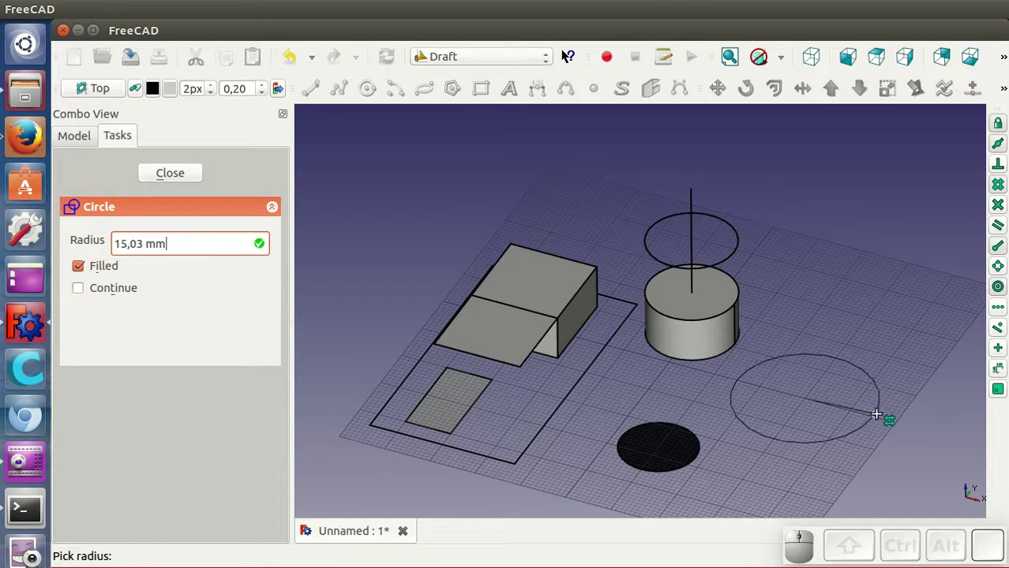
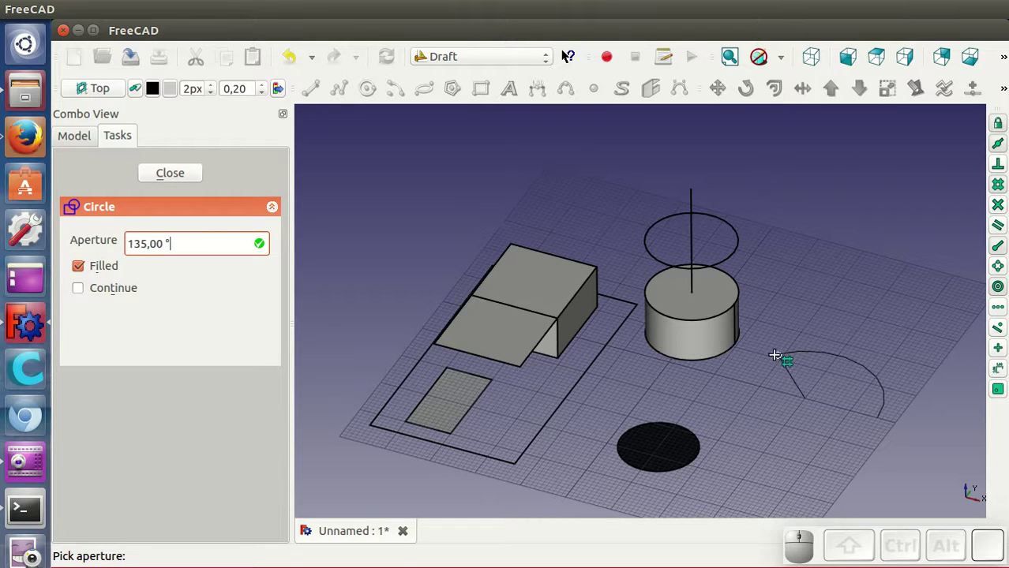
{"action": "left_click", "coordinate": [766, 360]}
Step: Select the new arc to check it, then clear the selection
{"action": "left_click", "coordinate": [785, 428]}
{"action": "left_click", "coordinate": [834, 358]}
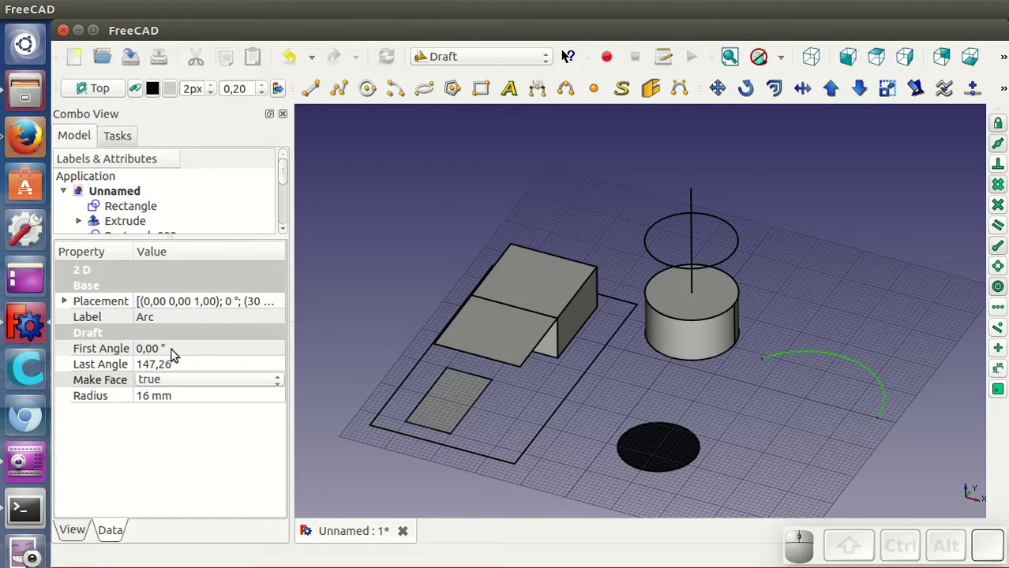
{"action": "left_click", "coordinate": [790, 417]}
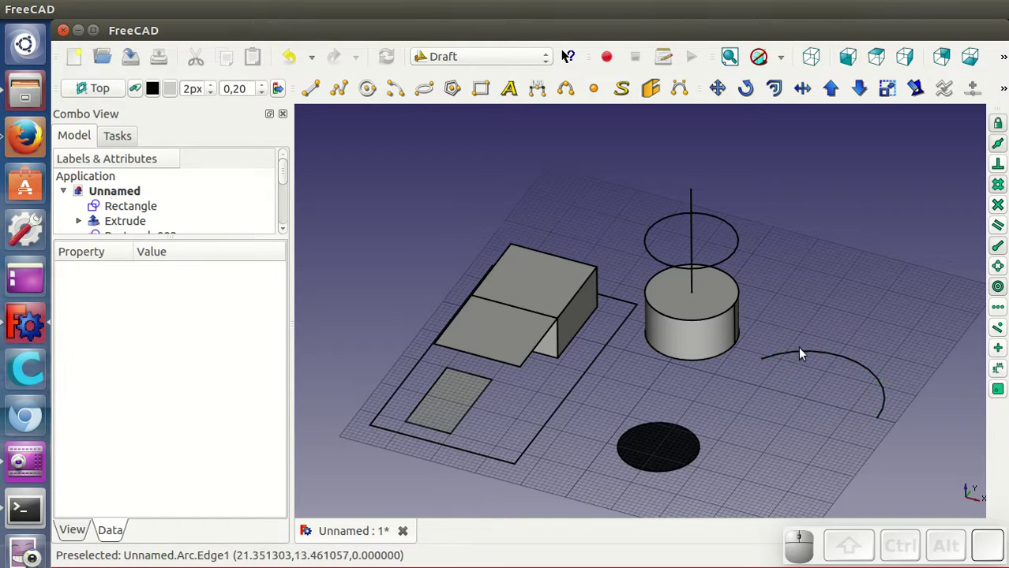
Step: Nudge the view slightly while the 16 mm arc stays on the grid
{"action": "left_click_drag", "start_coordinate": [777, 421], "coordinate": [762, 419]}
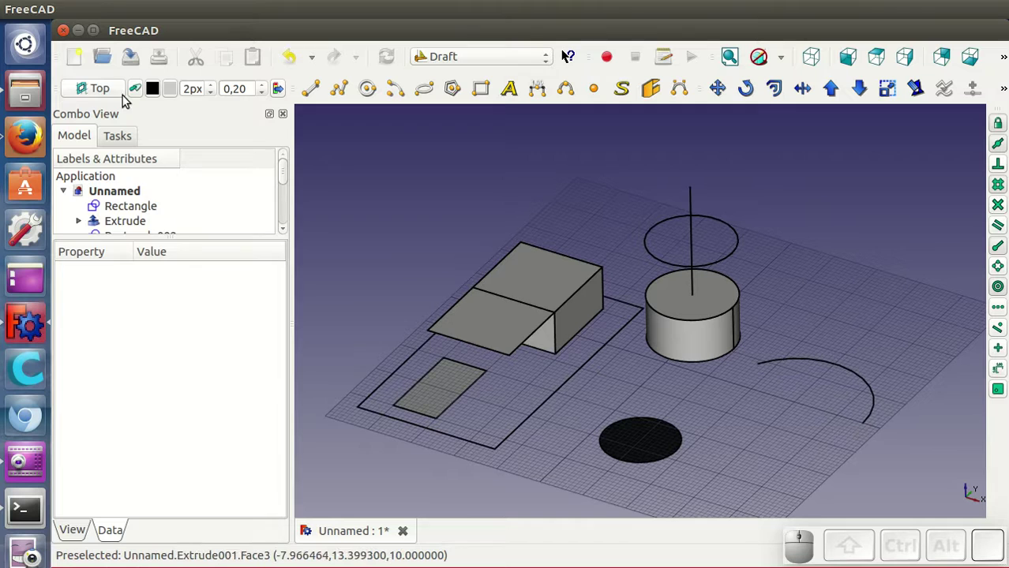
Step: Switch the working plane to Front and draw a small filled circle at the arc's end
{"action": "left_click", "coordinate": [103, 93]}
{"action": "left_click", "coordinate": [113, 295]}
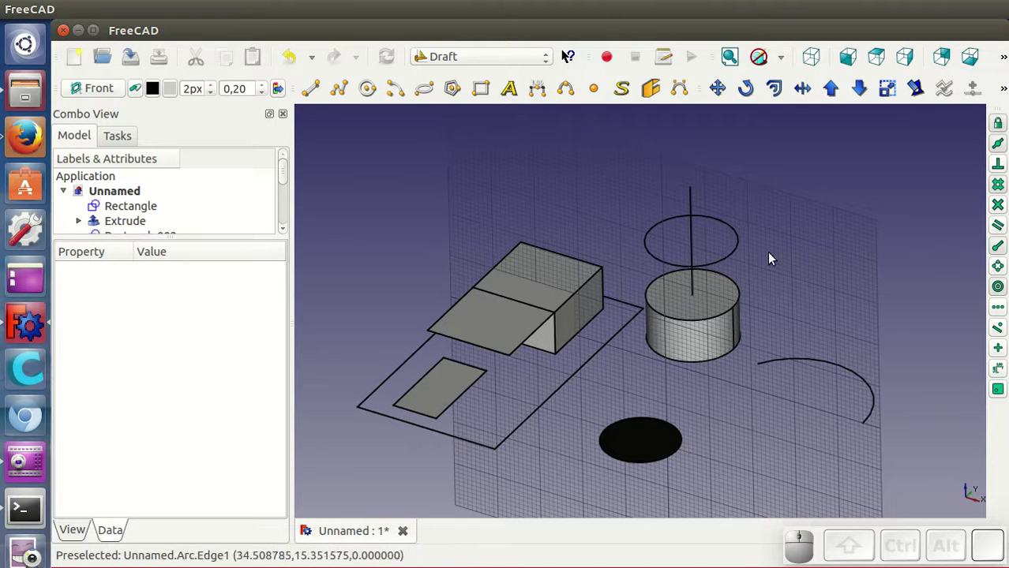
{"action": "left_click", "coordinate": [367, 91]}
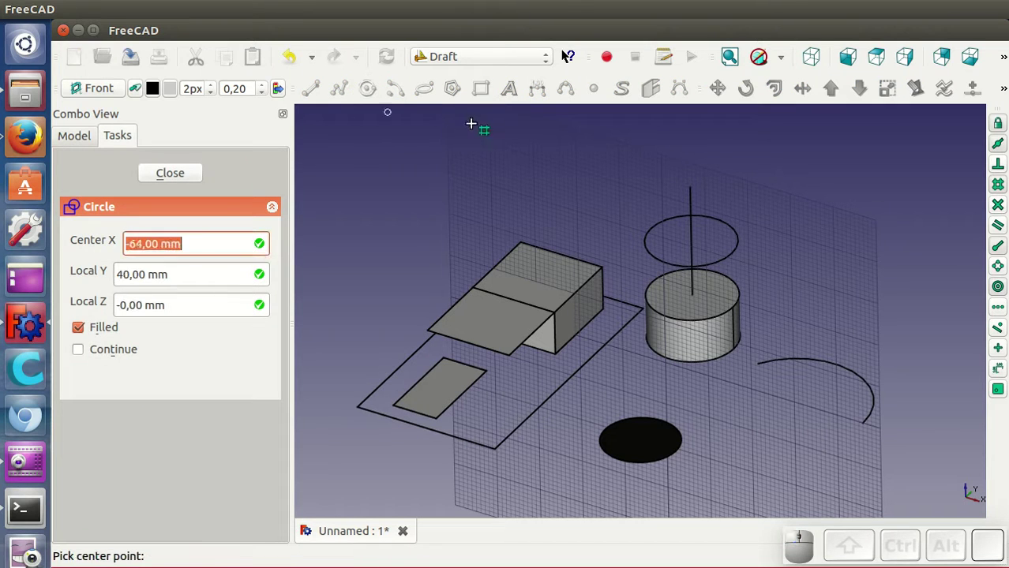
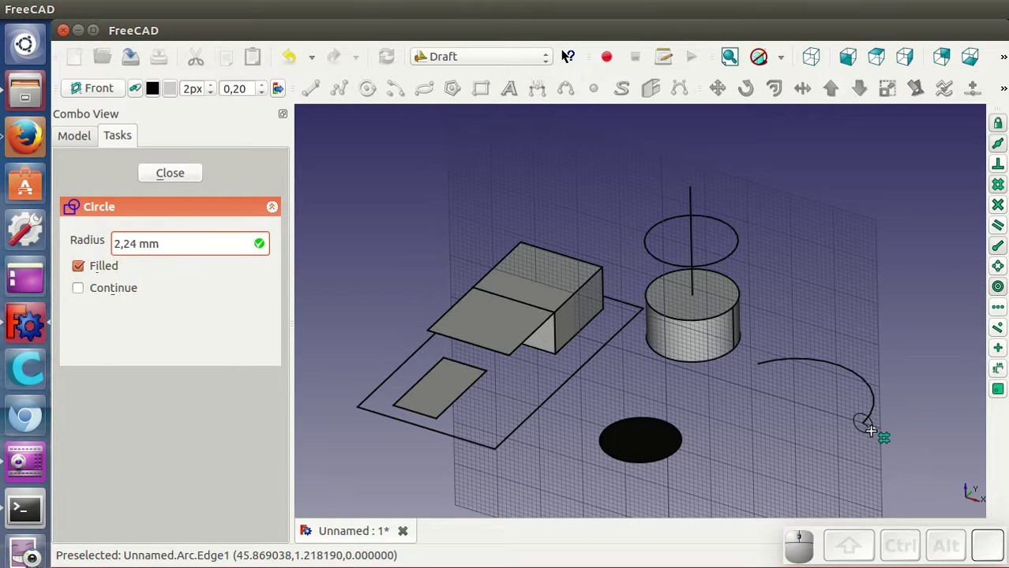
{"action": "left_click", "coordinate": [878, 436]}
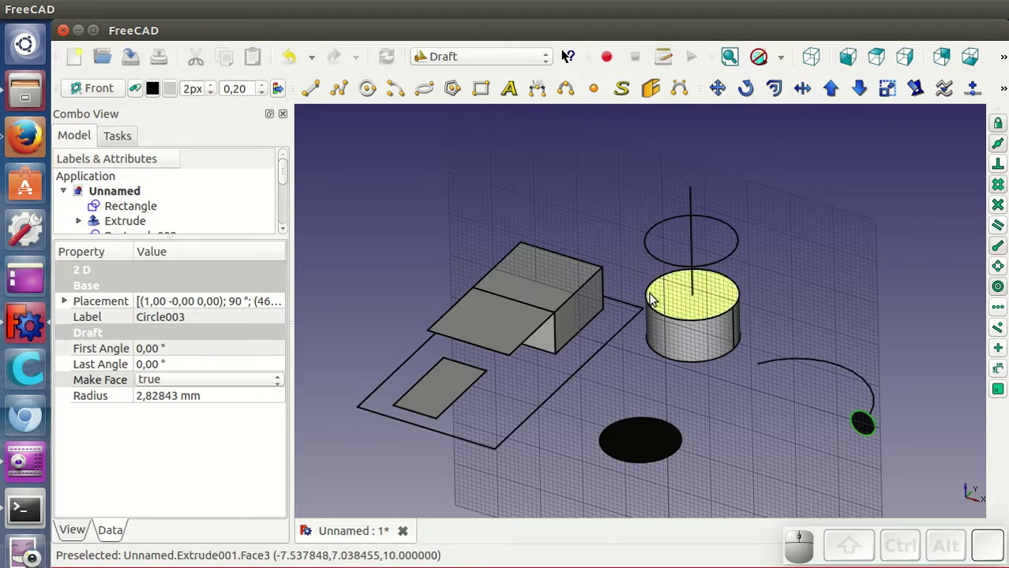
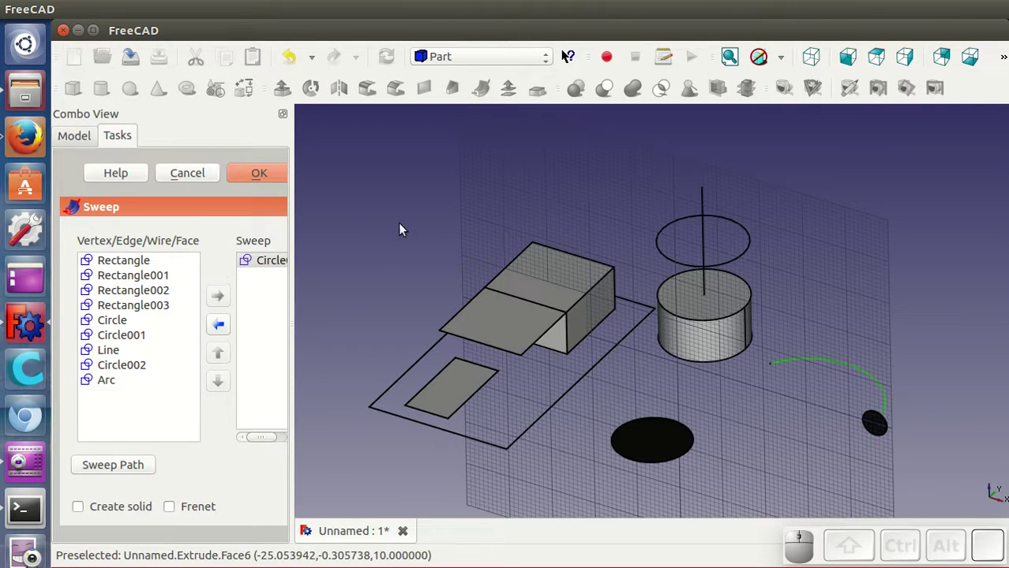
Step: Confirm the Sweep of Circle003 along the arc into a solid tube and hide the profile circle
{"action": "left_click", "coordinate": [262, 174]}
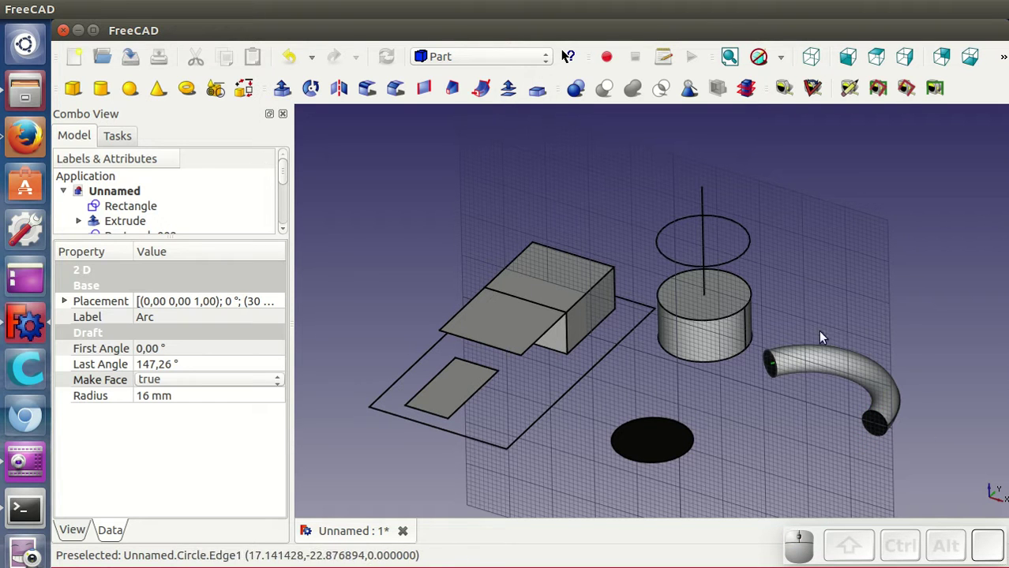
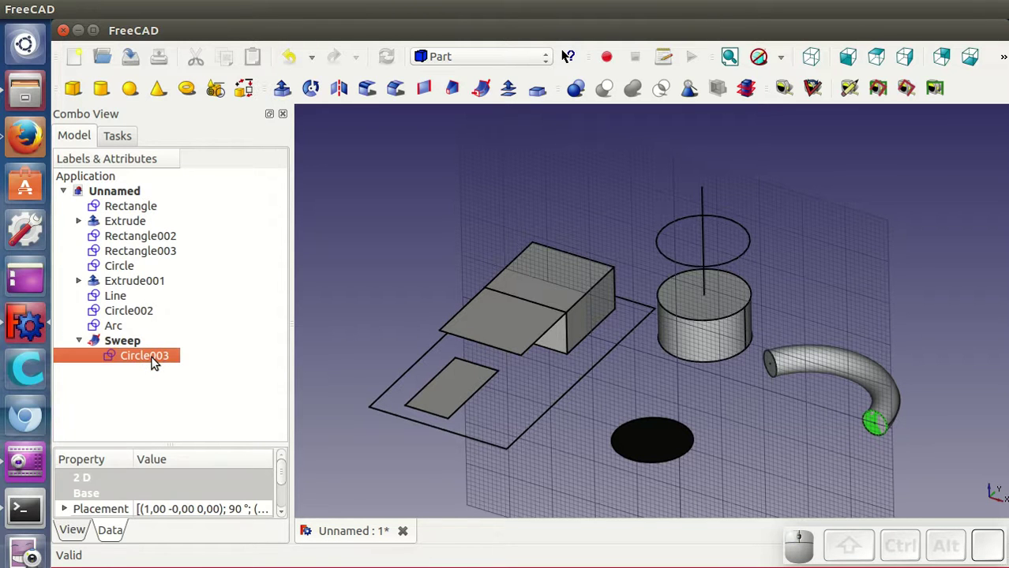
{"action": "key", "text": "space"}
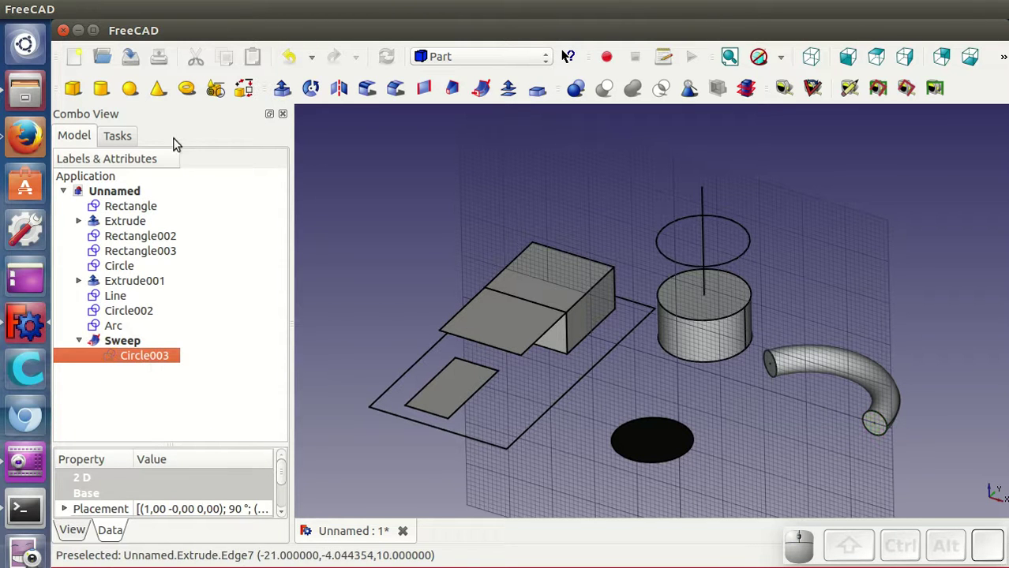
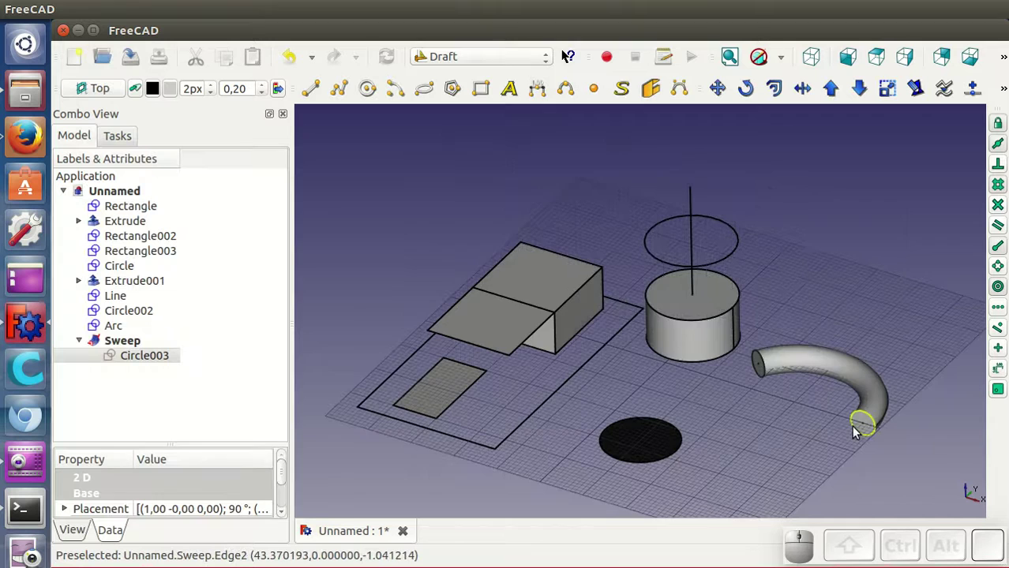
Step: Add two short Draft lines at the new arc's end to form a curved arrowhead beside the disc
{"action": "left_click_drag", "start_coordinate": [808, 439], "coordinate": [807, 445]}
{"action": "scroll", "scroll_direction": "down", "scroll_amount": 3}
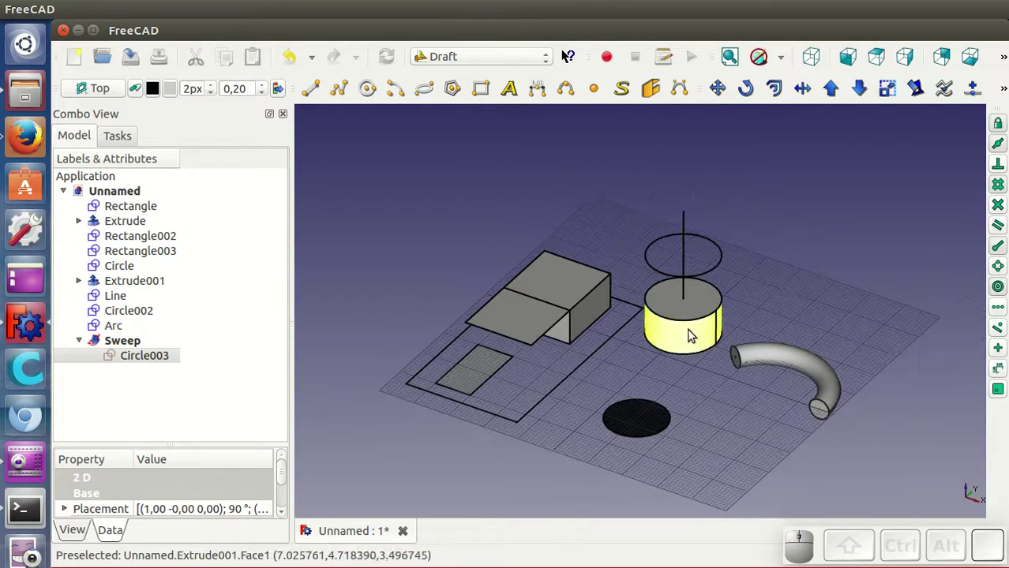
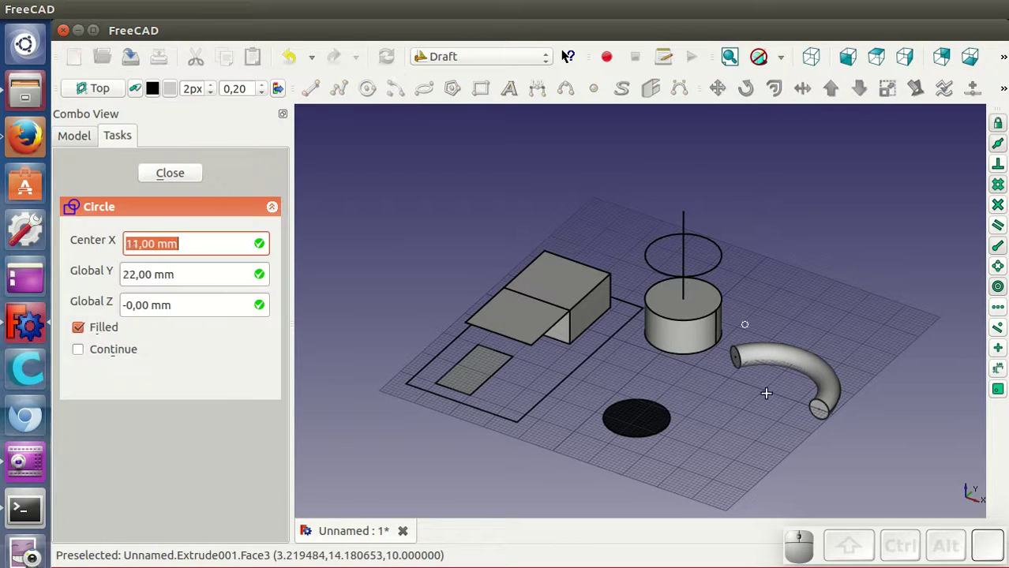
{"action": "scroll", "scroll_direction": "up", "scroll_amount": 3}
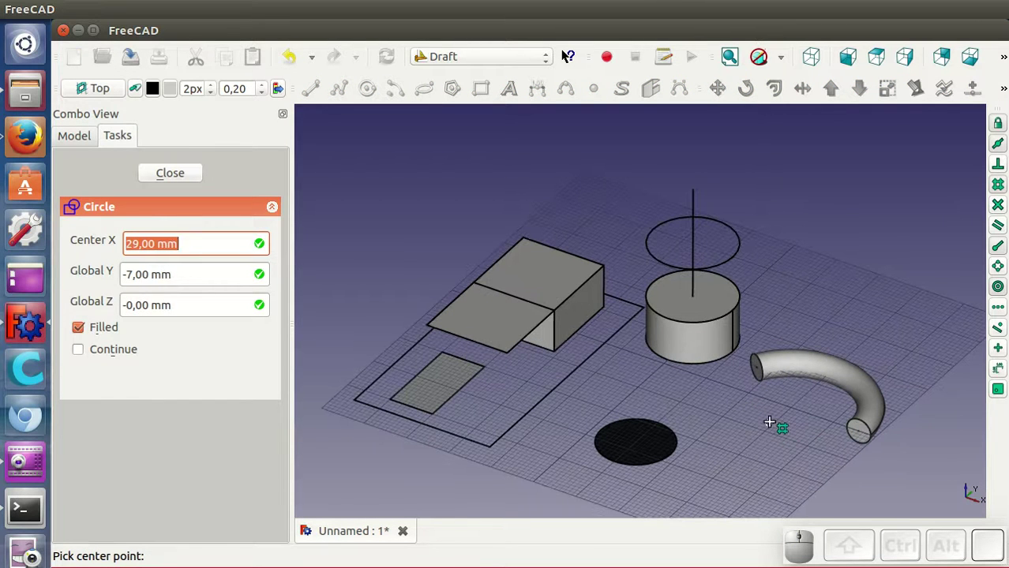
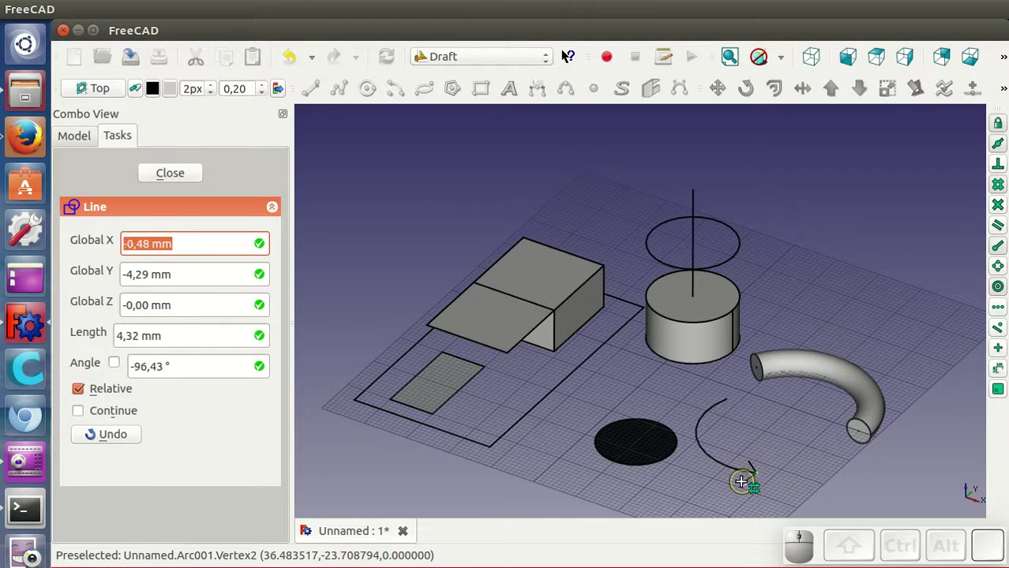
{"action": "left_click", "coordinate": [749, 482]}
{"action": "left_click", "coordinate": [800, 442]}
{"action": "scroll", "scroll_direction": "down", "scroll_amount": 3}
{"action": "left_click_drag", "start_coordinate": [584, 441], "coordinate": [589, 449]}
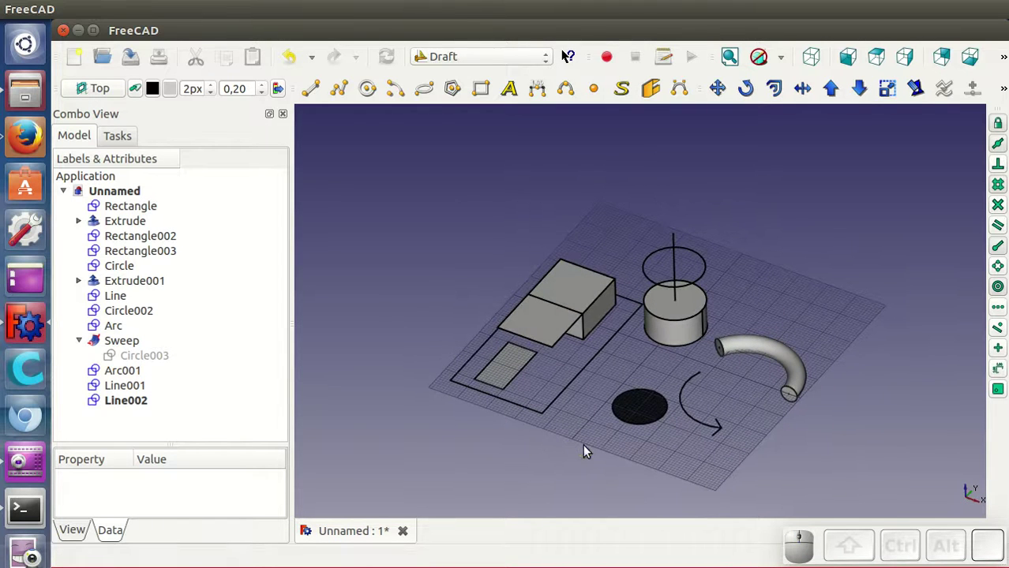
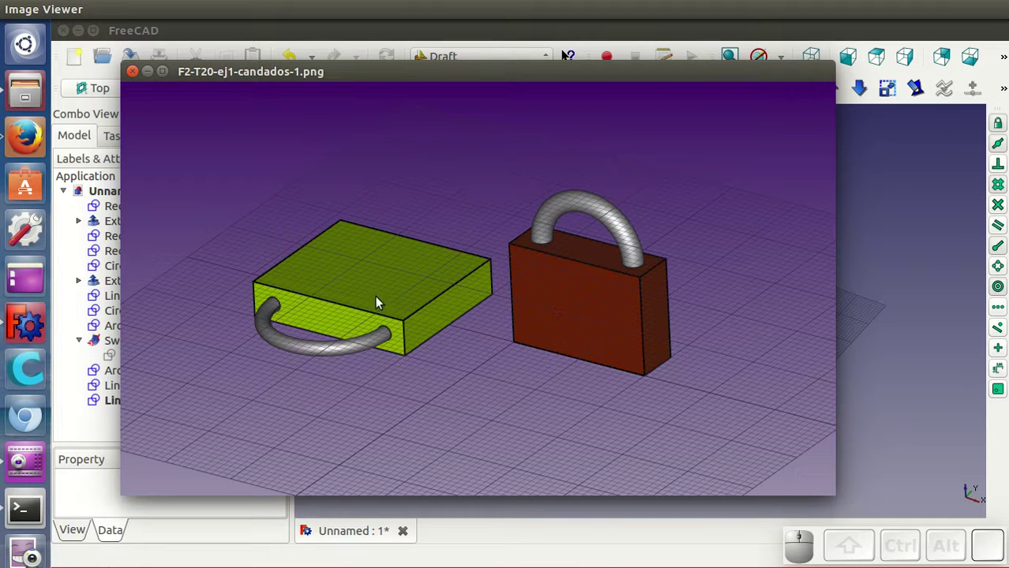
Step: Show the padlock exercise PNGs in Image Viewer, flip between them, and advance to the tripod image
{"action": "left_click", "coordinate": [449, 81]}
{"action": "left_click", "coordinate": [449, 81]}
{"action": "key", "text": "Right"}
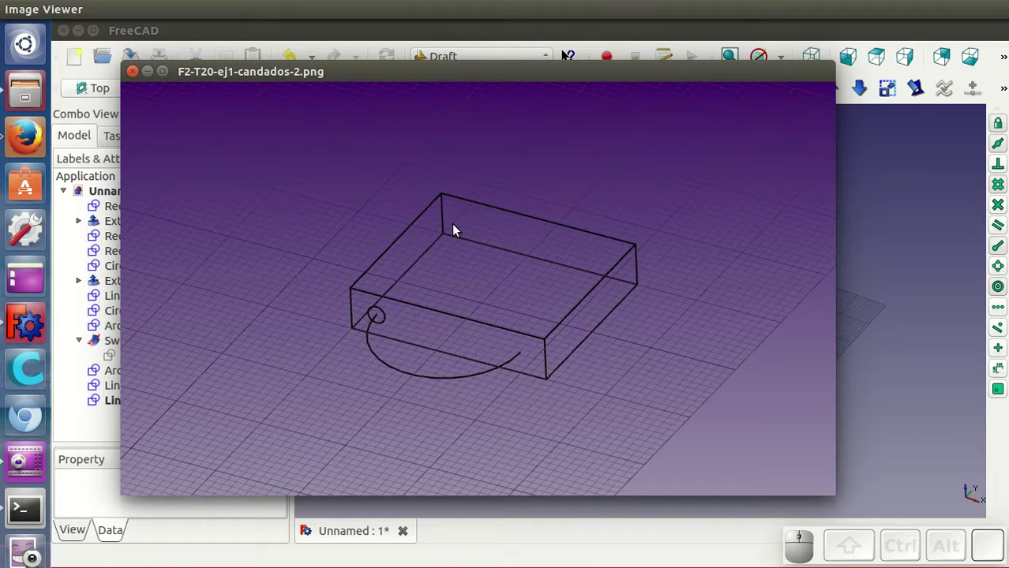
{"action": "key", "text": "Left"}
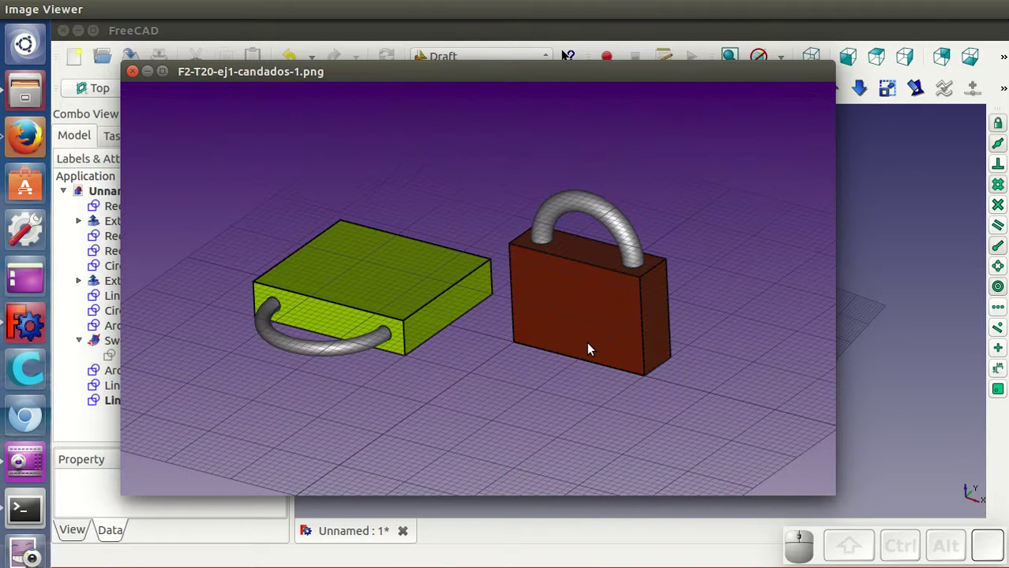
{"action": "key", "text": "Right"}
{"action": "left_click", "coordinate": [721, 406]}
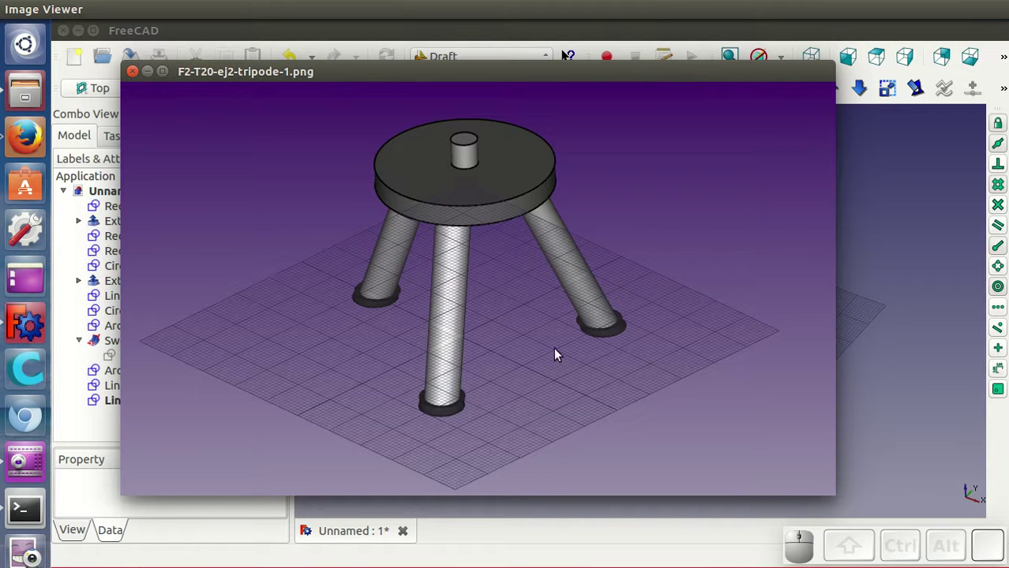
Step: Compare the finished tripod image with its wireframe construction image
{"action": "left_click", "coordinate": [663, 411]}
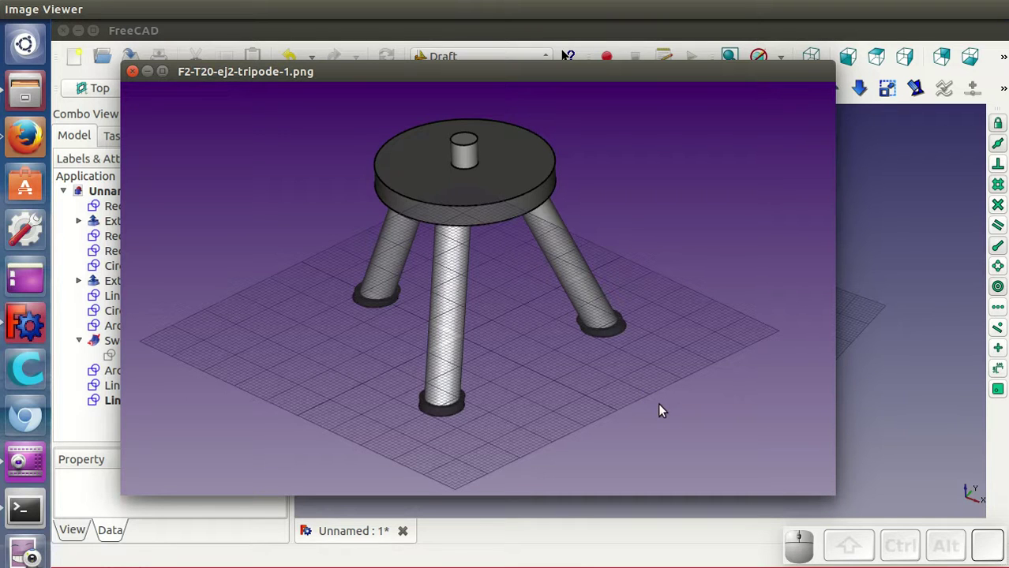
{"action": "key", "text": "Right"}
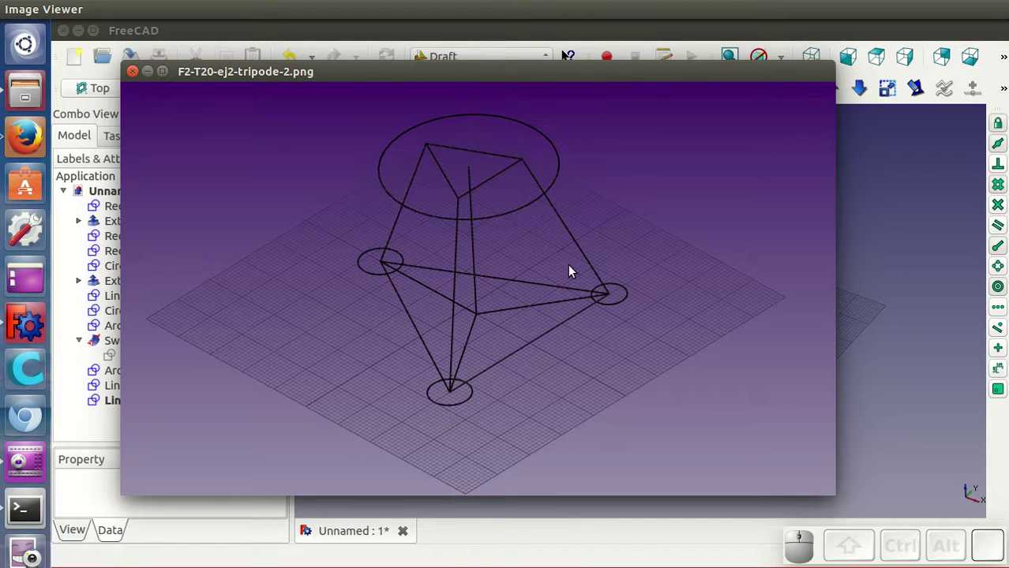
{"action": "key", "text": "Left"}
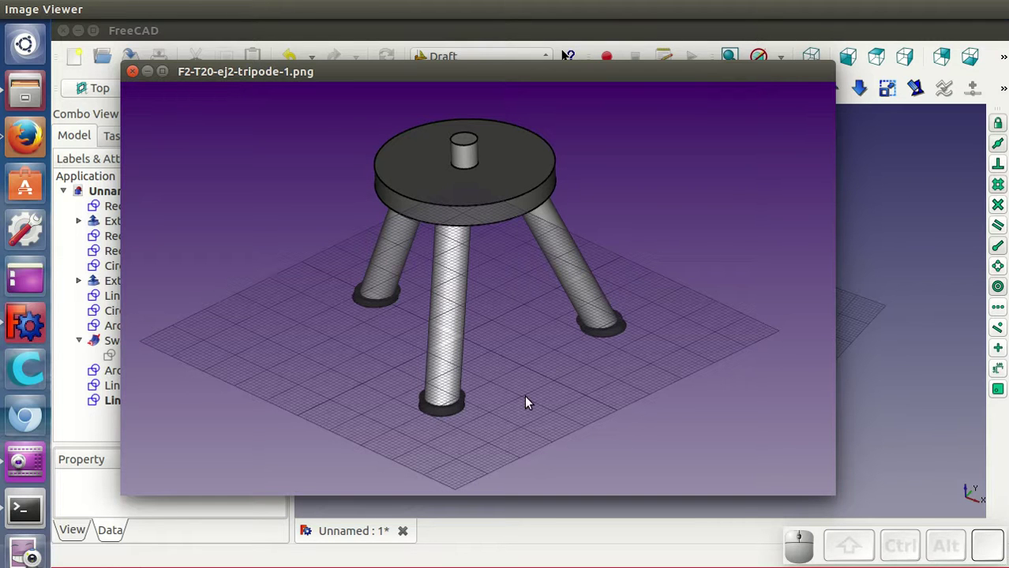
Step: Advance through the gripper exercise images to the pinza-2.png documentation sheet with eight numbered parts
{"action": "key", "text": "Right"}
{"action": "key", "text": "Right"}
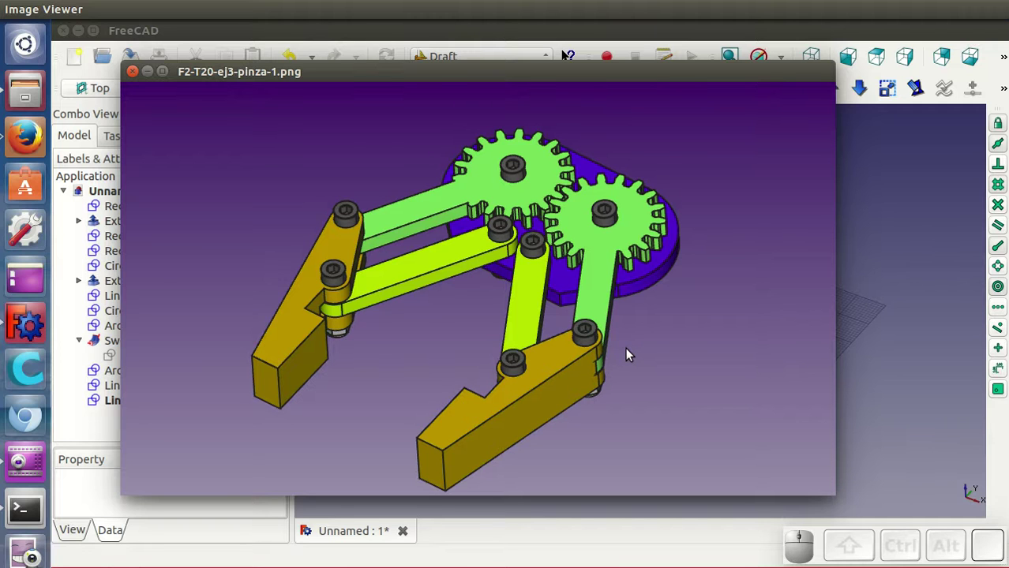
{"action": "key", "text": "Right"}
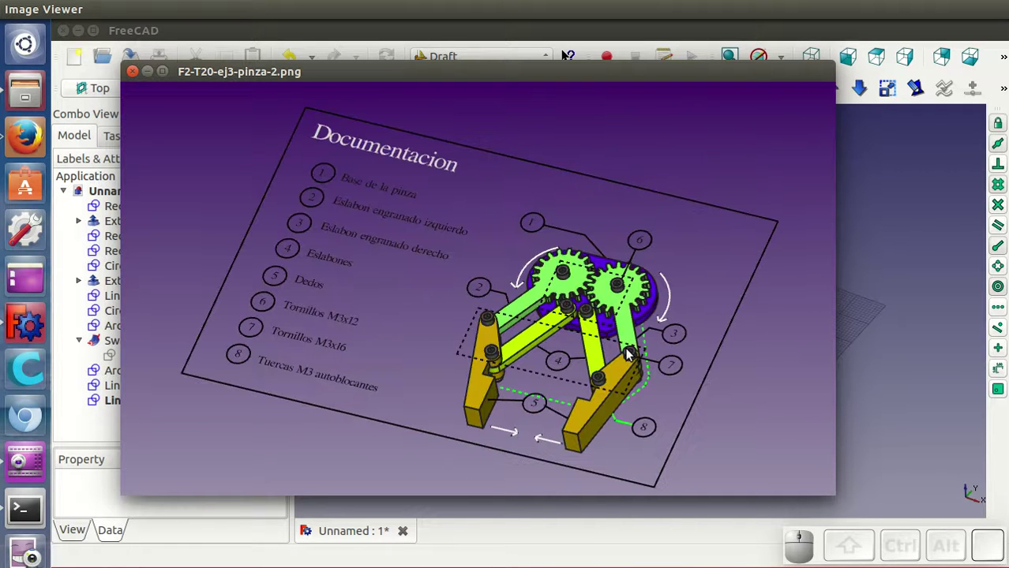